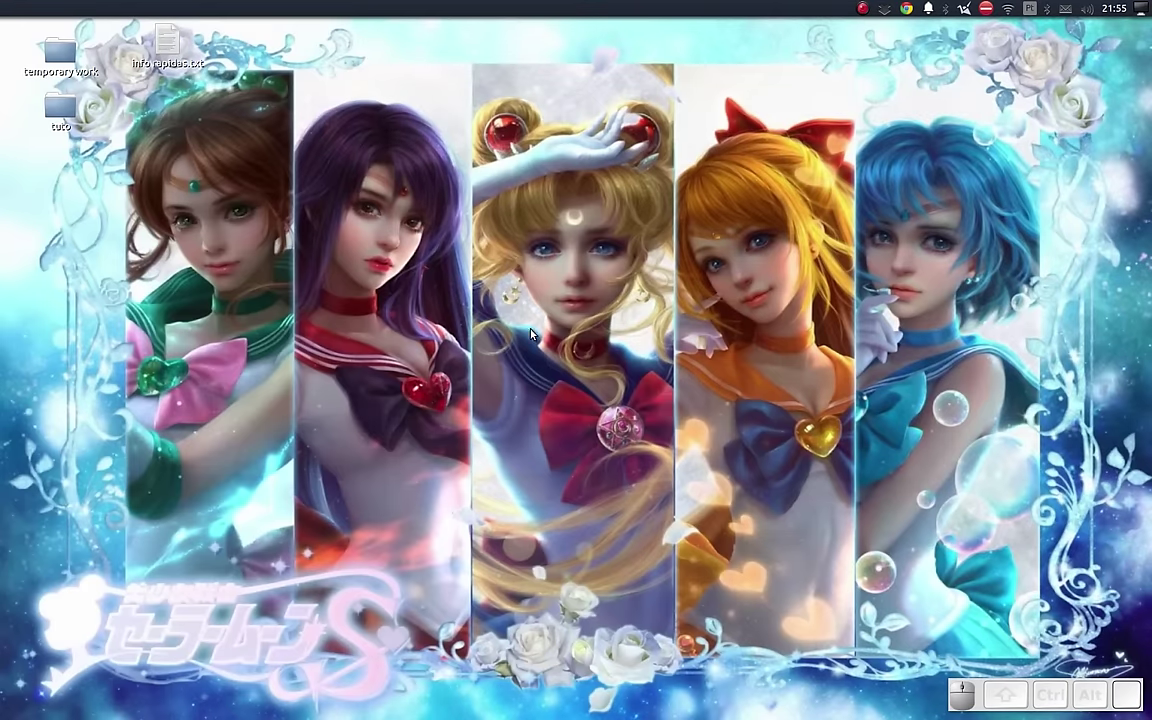
# Step: Launch Godot, load the grass_plugin_tutorial project's main.scn terrain scene and select the first MeshInstance
pyautogui.press('alt+Tab')
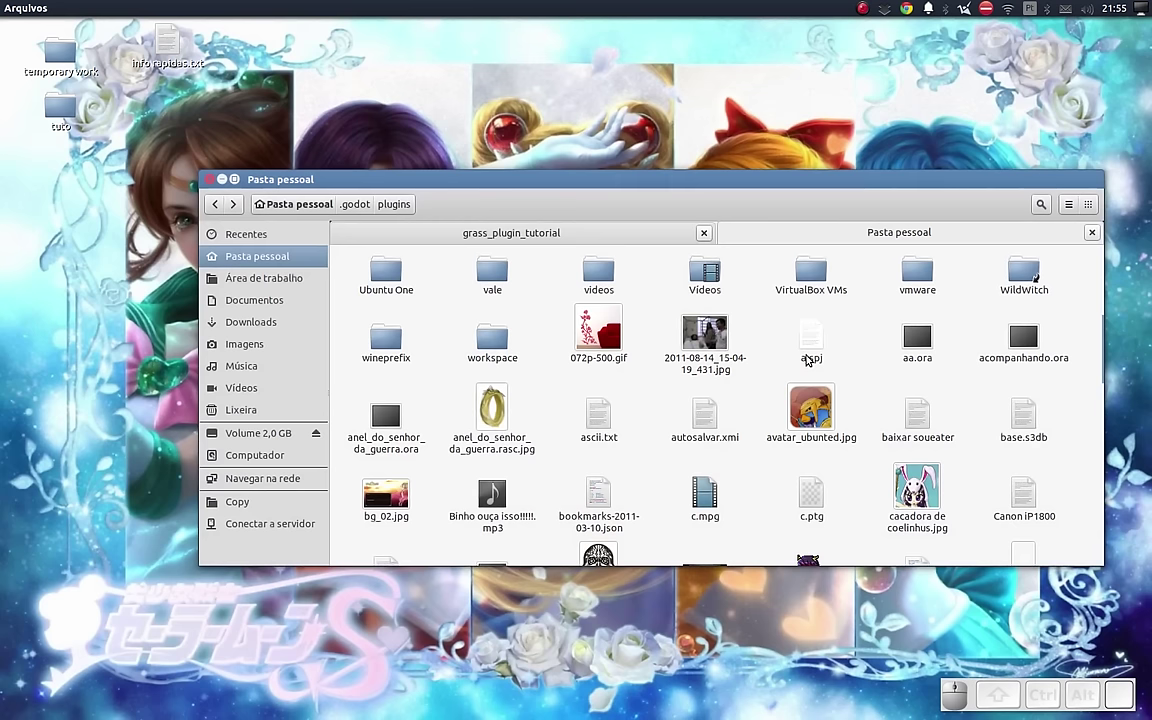
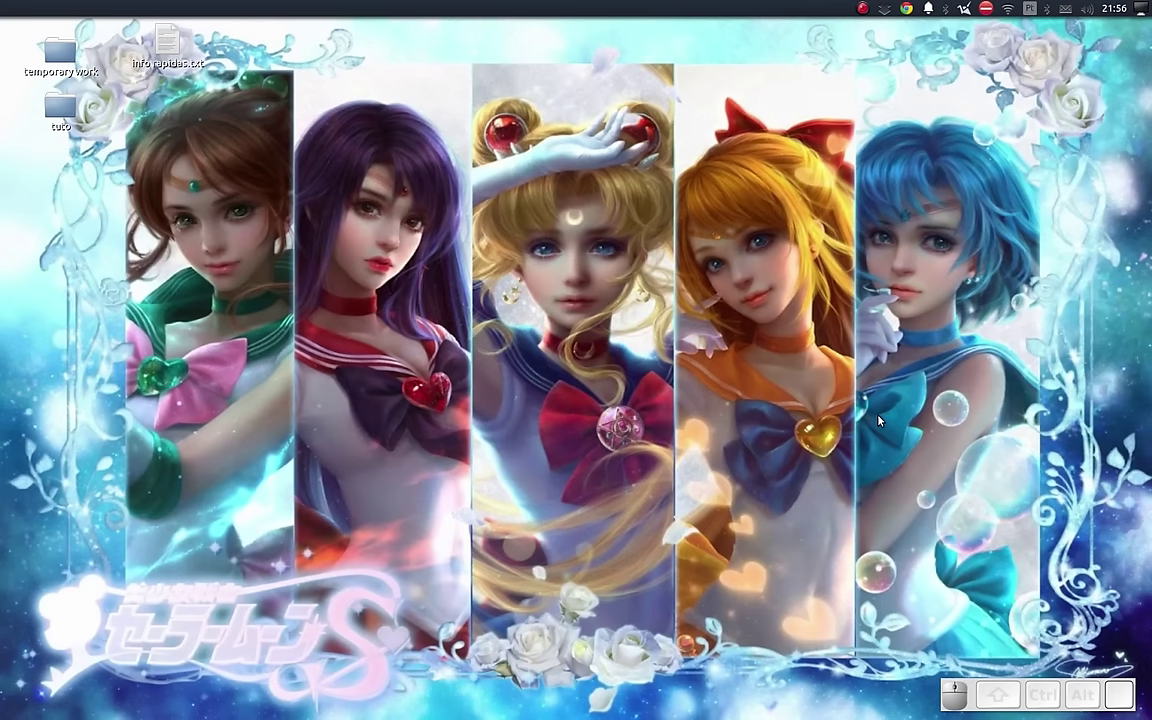
pyautogui.press('Down')
pyautogui.press('Return')
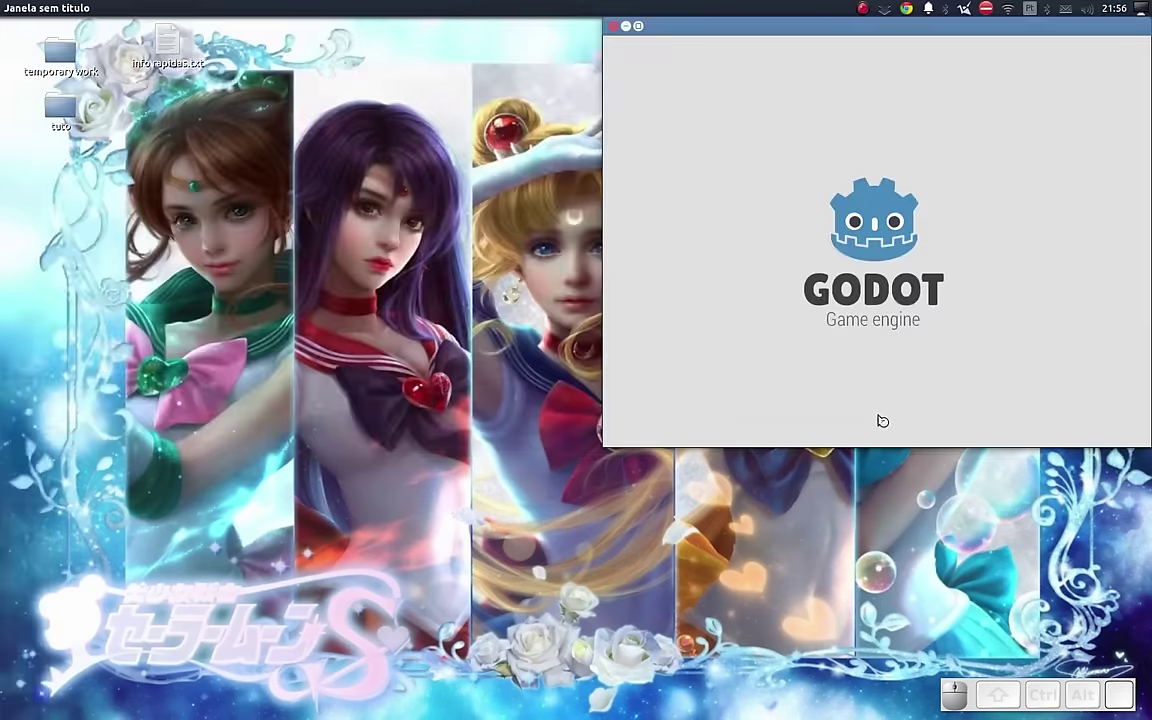
pyautogui.click(748, 167)
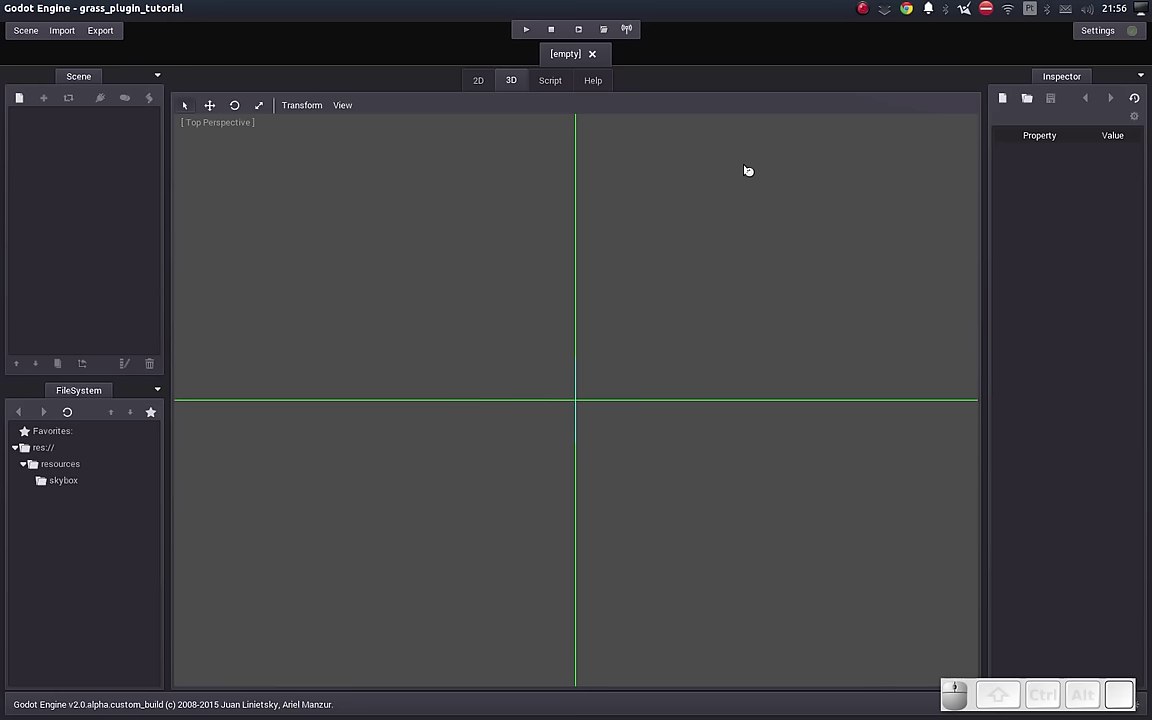
pyautogui.click(36, 37)
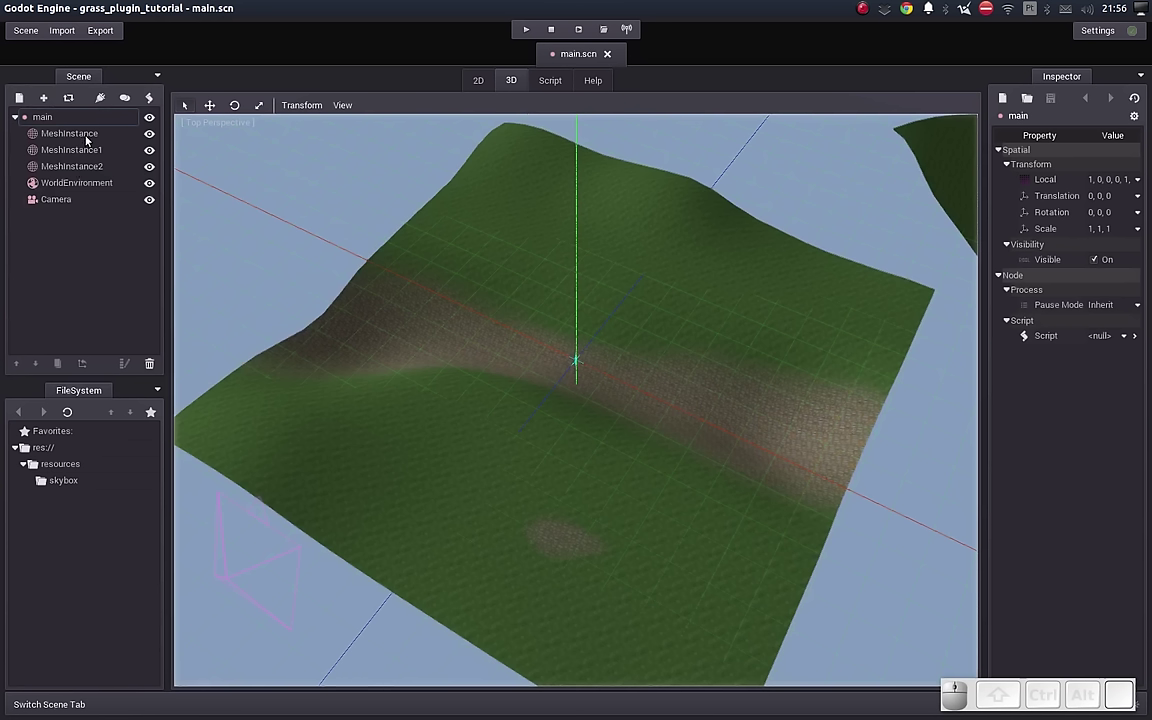
pyautogui.click(83, 136)
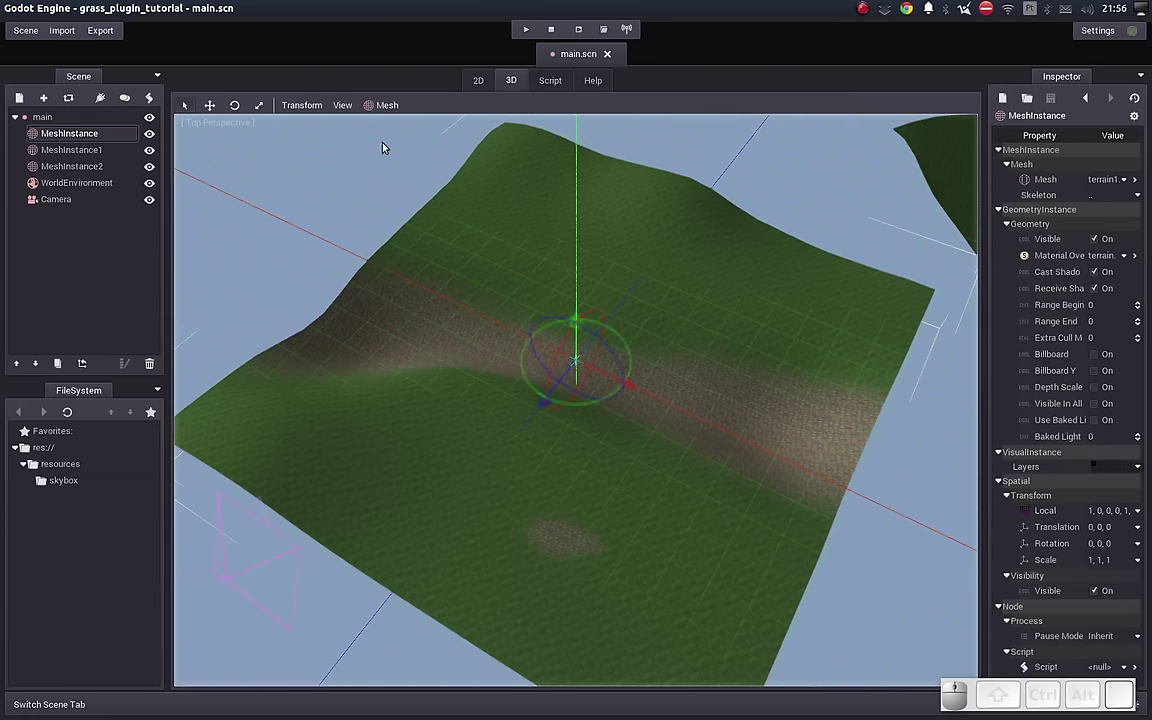
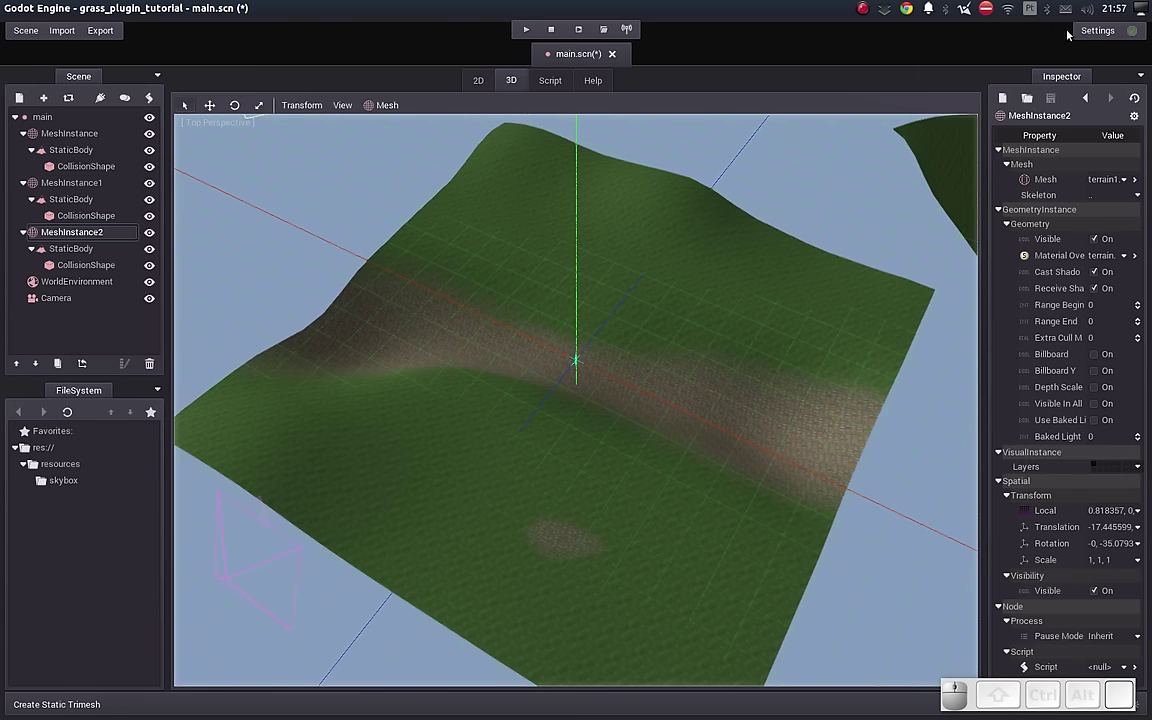
# Step: Enable the Grass Editor plugin in Editor Settings and start a grass node for a terrain mesh
pyautogui.click(1091, 35)
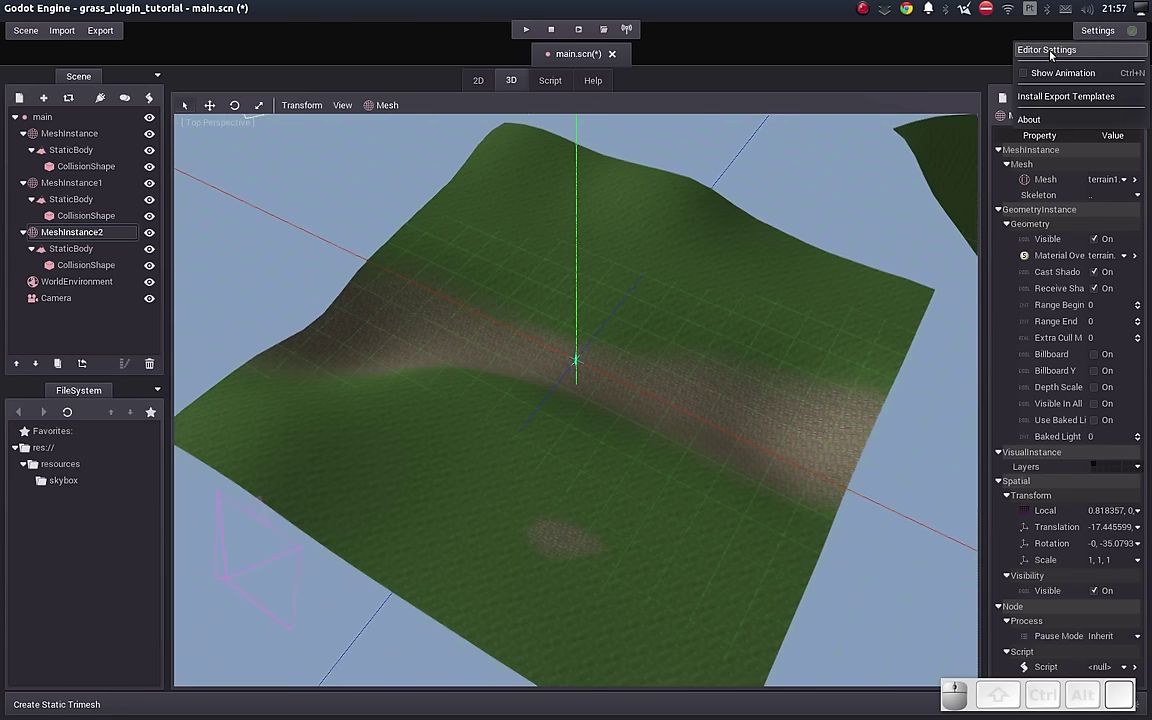
pyautogui.click(1052, 55)
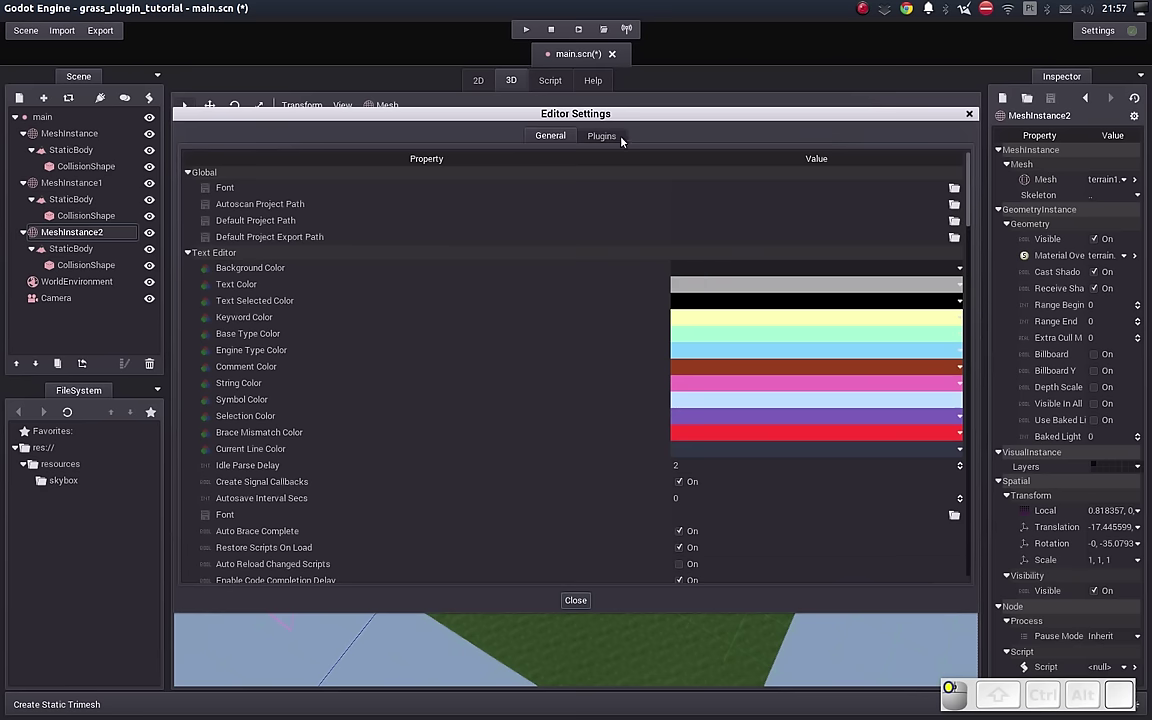
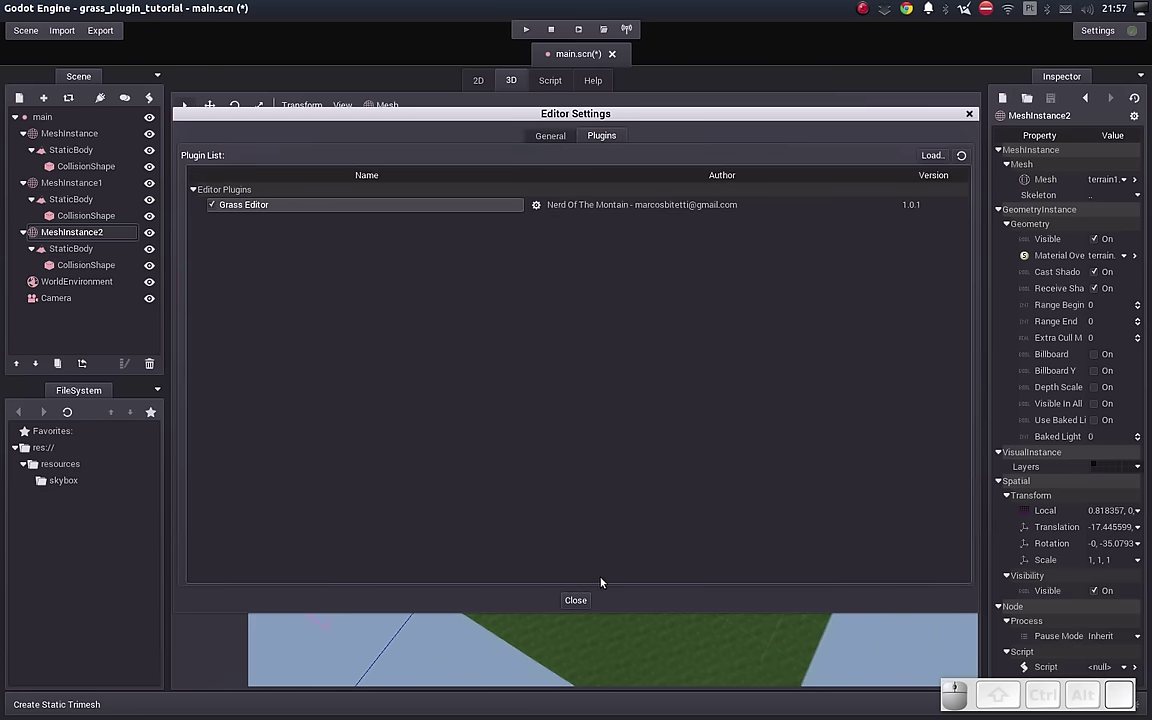
pyautogui.click(579, 600)
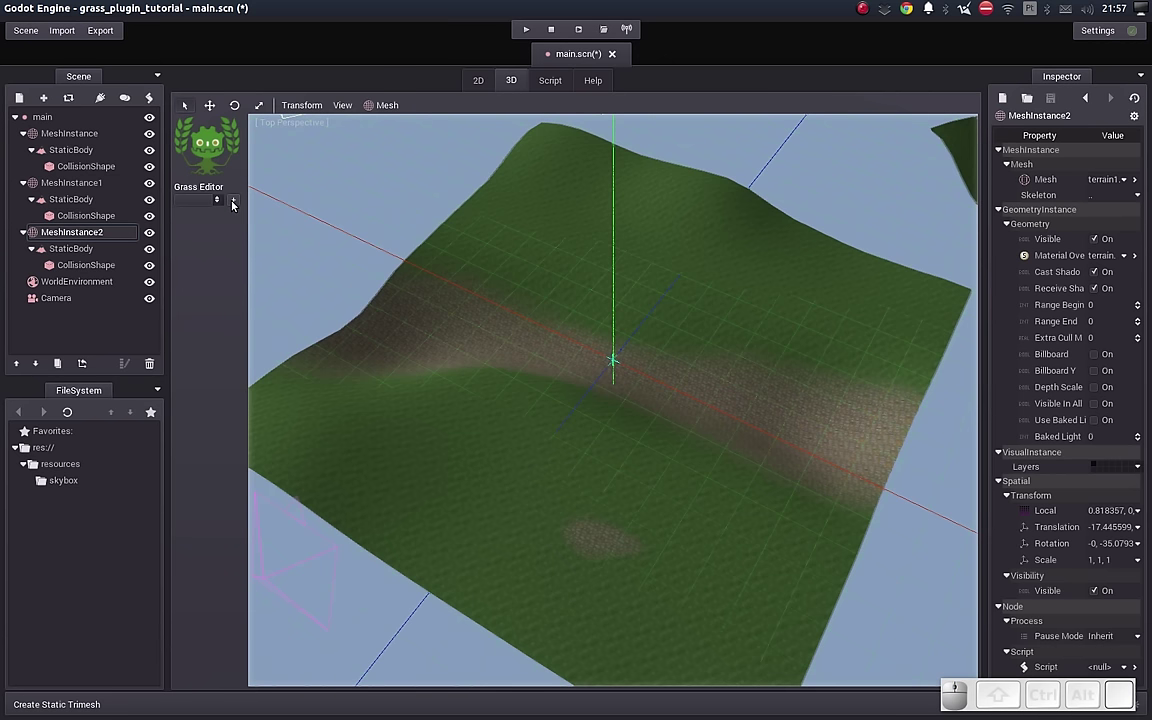
pyautogui.click(240, 202)
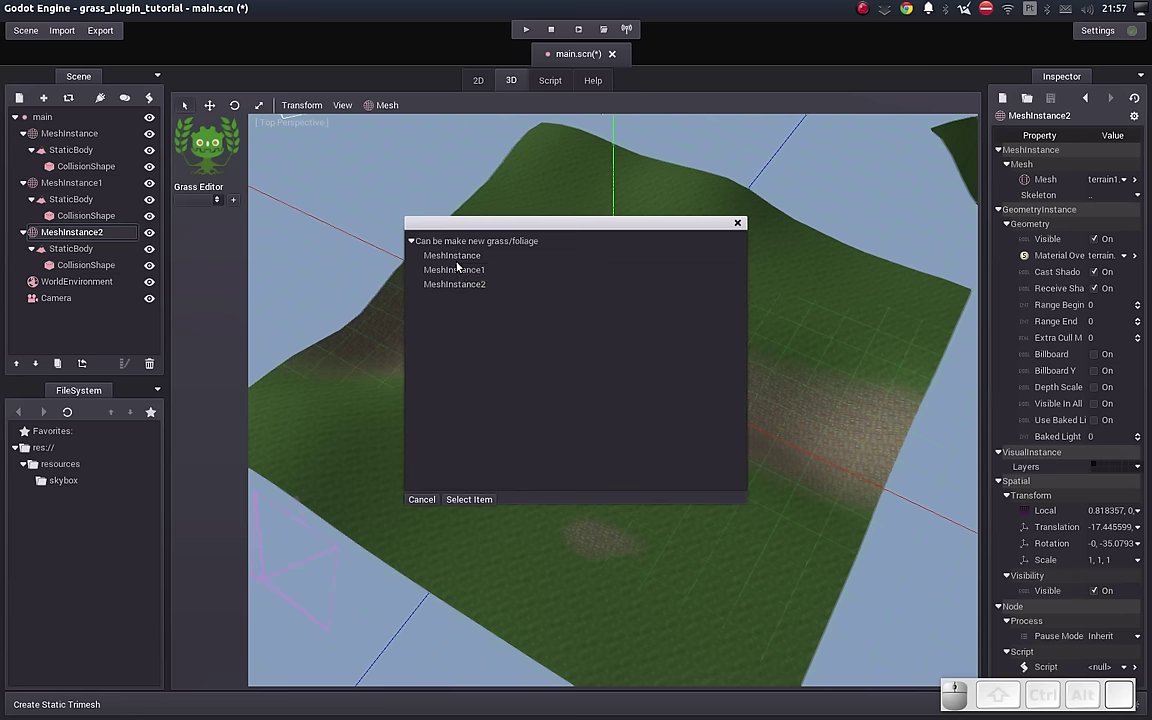
pyautogui.click(465, 259)
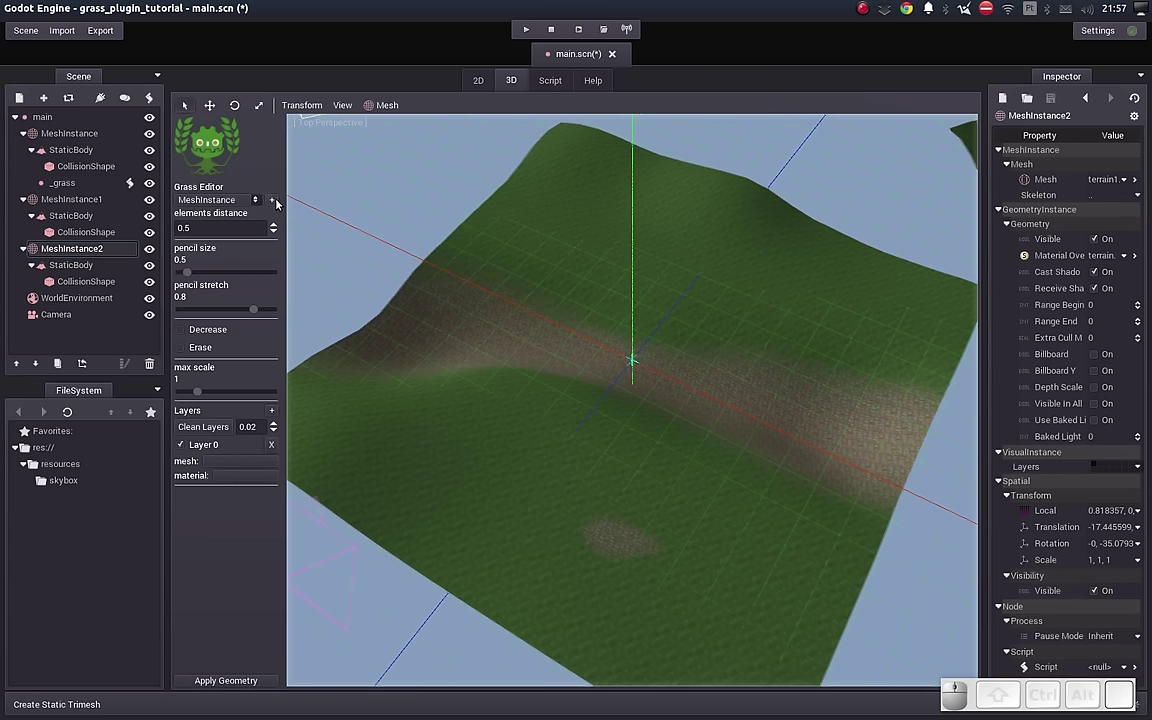
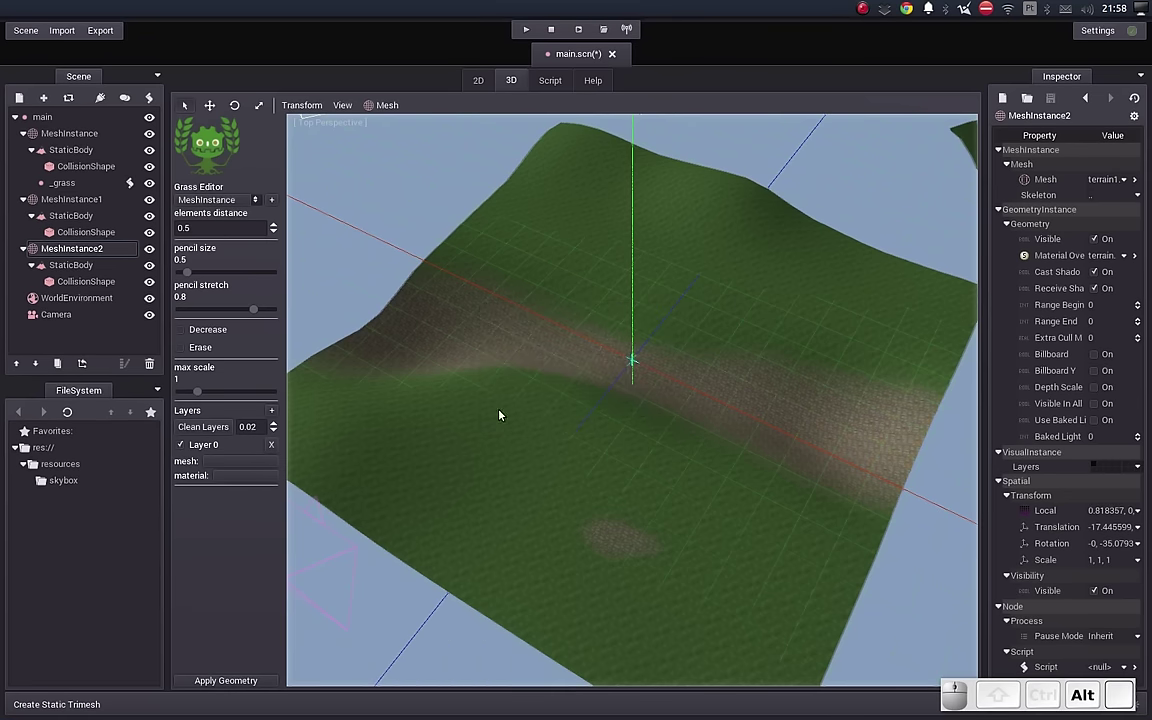
# Step: Enlarge the grass brush to about 1.18 and paint dense grass patches on the first terrain
pyautogui.moveTo(190, 277); pyautogui.dragTo(197, 292)
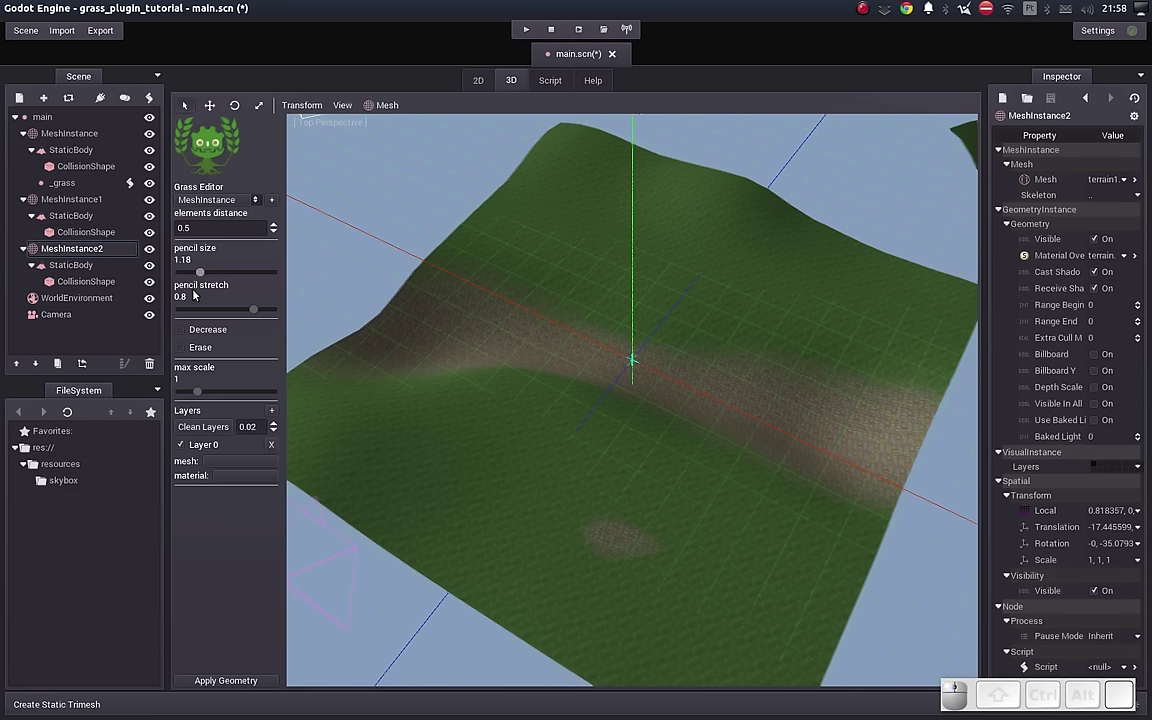
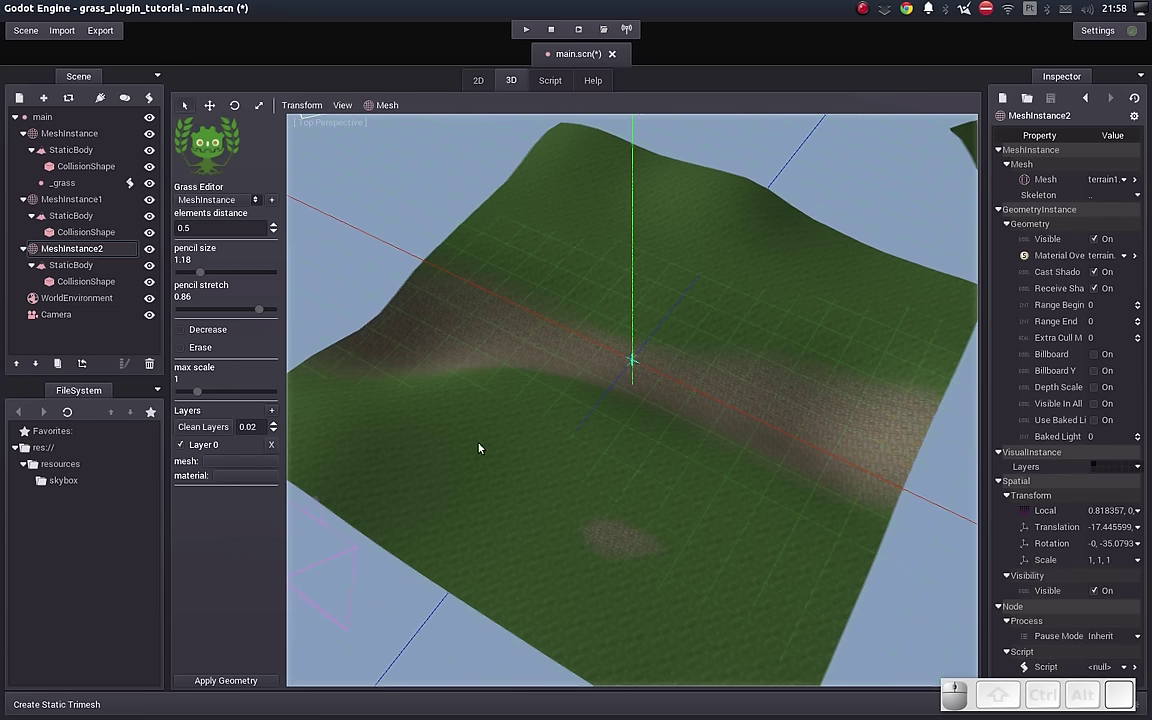
pyautogui.moveTo(427, 458); pyautogui.dragTo(531, 487)
pyautogui.scroll(3)
pyautogui.moveTo(659, 511); pyautogui.dragTo(573, 479)
pyautogui.moveTo(589, 466); pyautogui.dragTo(673, 417)
pyautogui.press('ctrl+z')
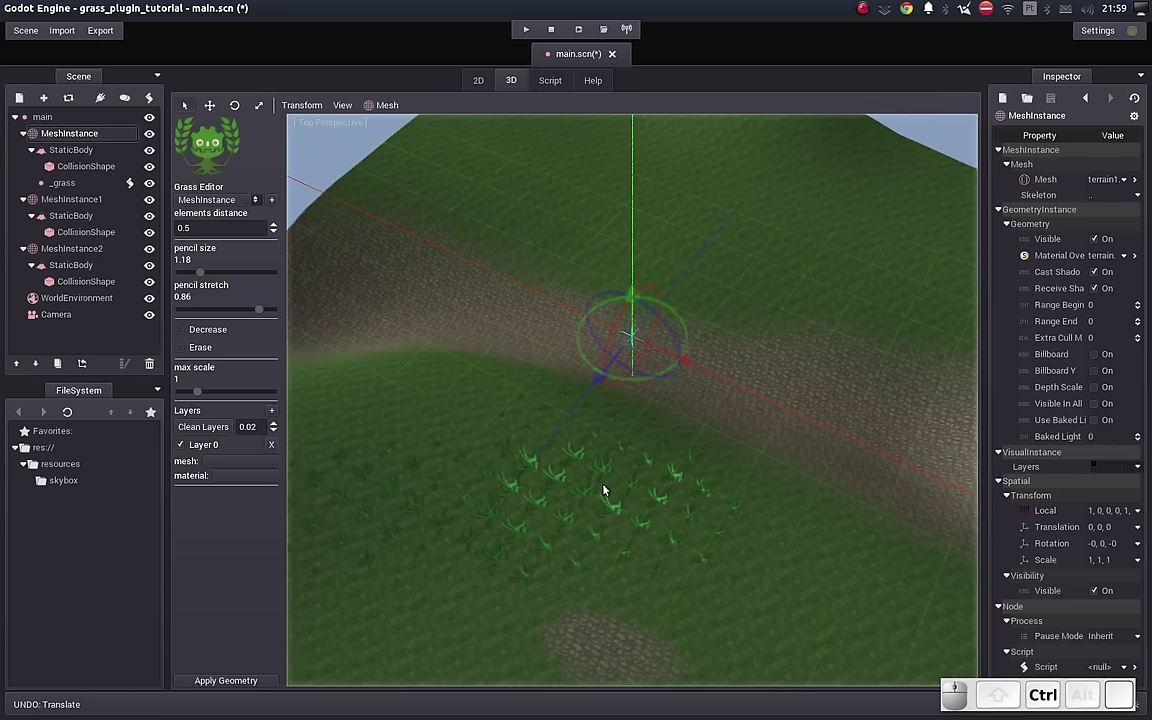
pyautogui.moveTo(651, 473); pyautogui.dragTo(559, 557)
pyautogui.moveTo(563, 561); pyautogui.dragTo(368, 499)
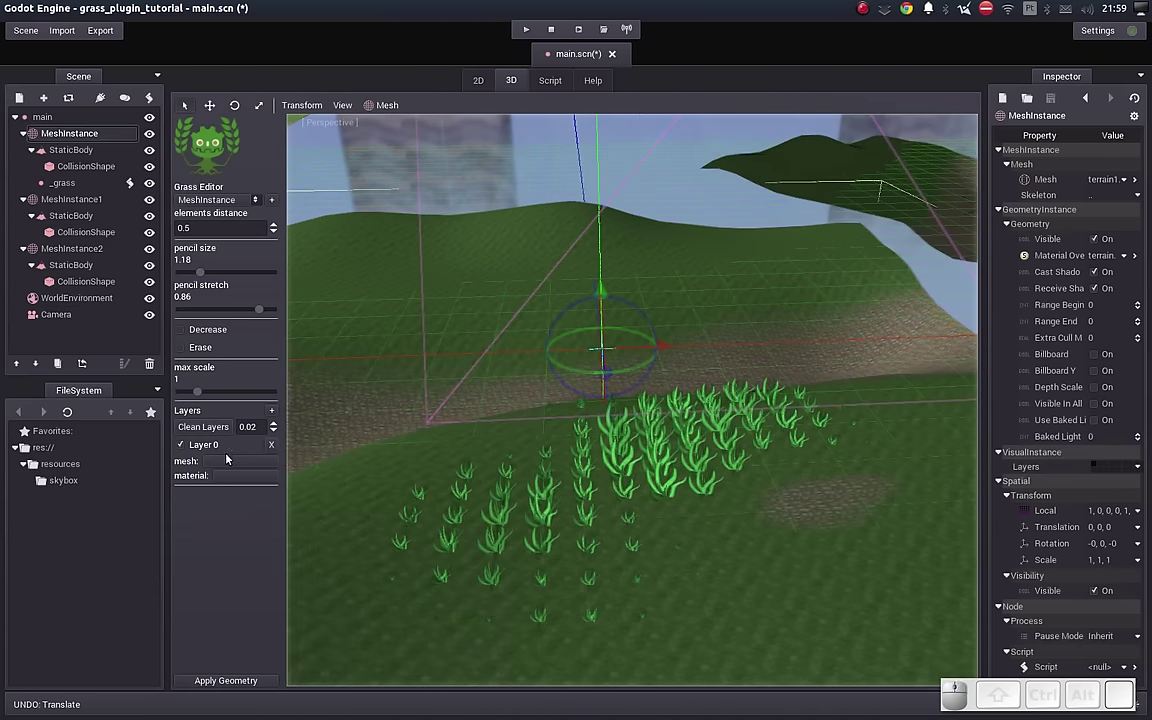
# Step: Assign planta01.1.msh as Layer 0's mesh and begin choosing its planta01 material
pyautogui.click(229, 460)
pyautogui.click(457, 310)
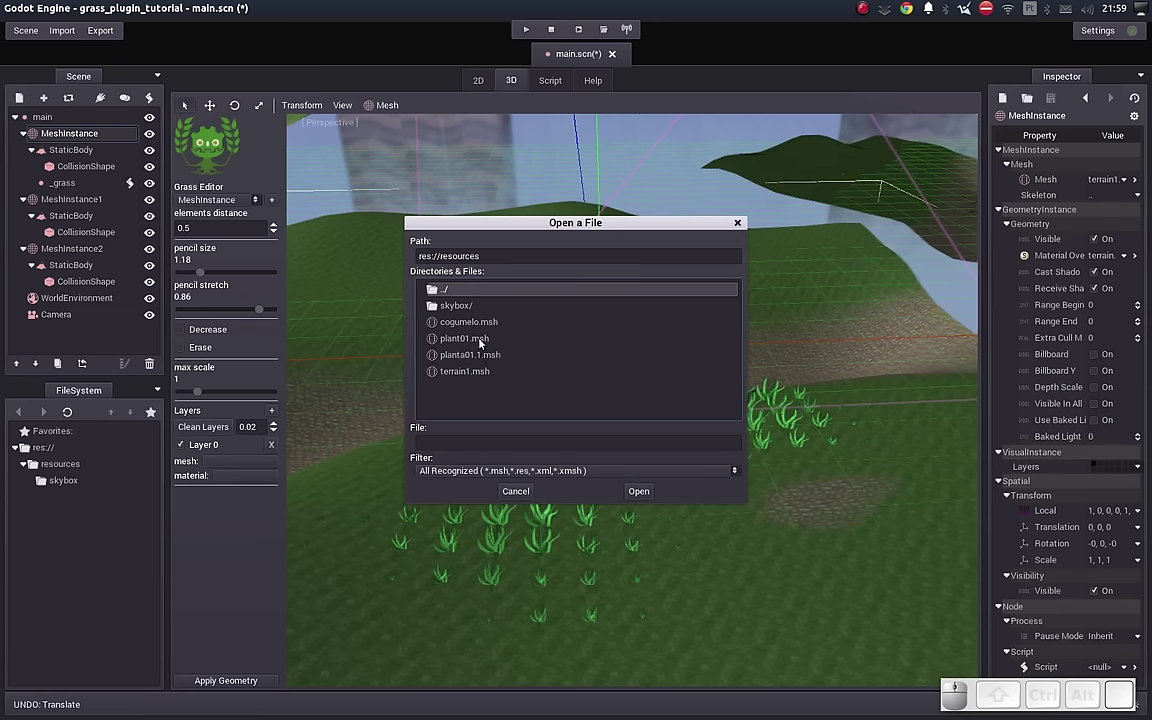
pyautogui.click(475, 356)
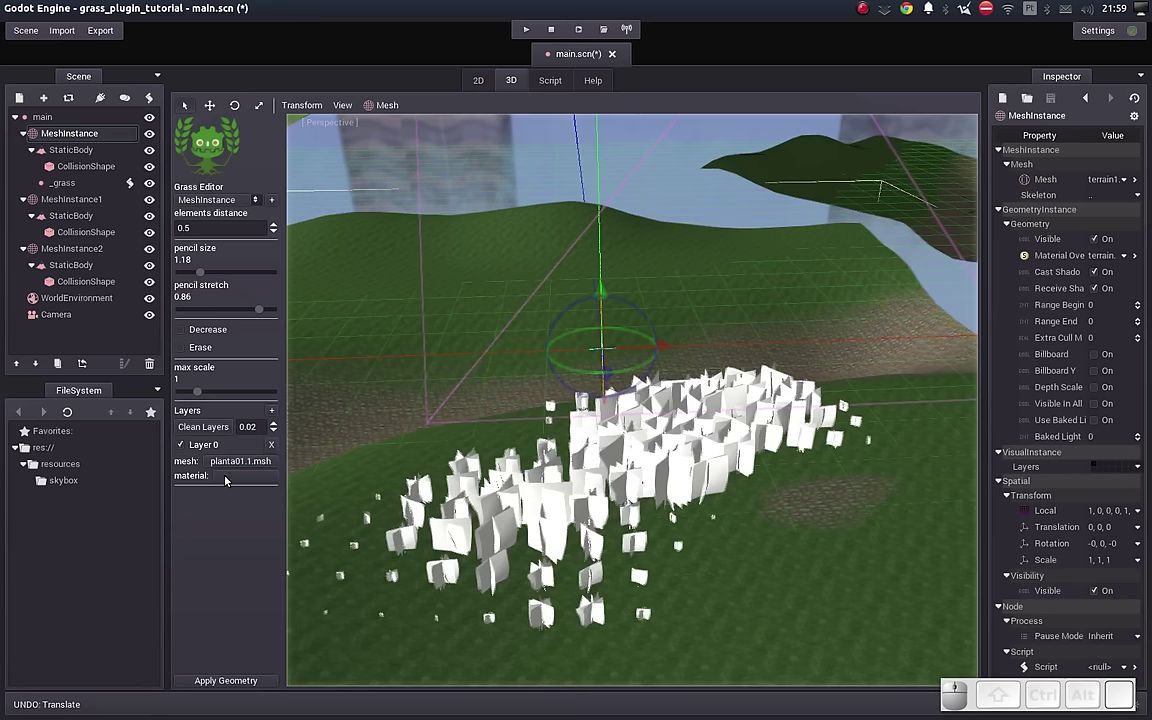
pyautogui.click(231, 477)
pyautogui.click(470, 310)
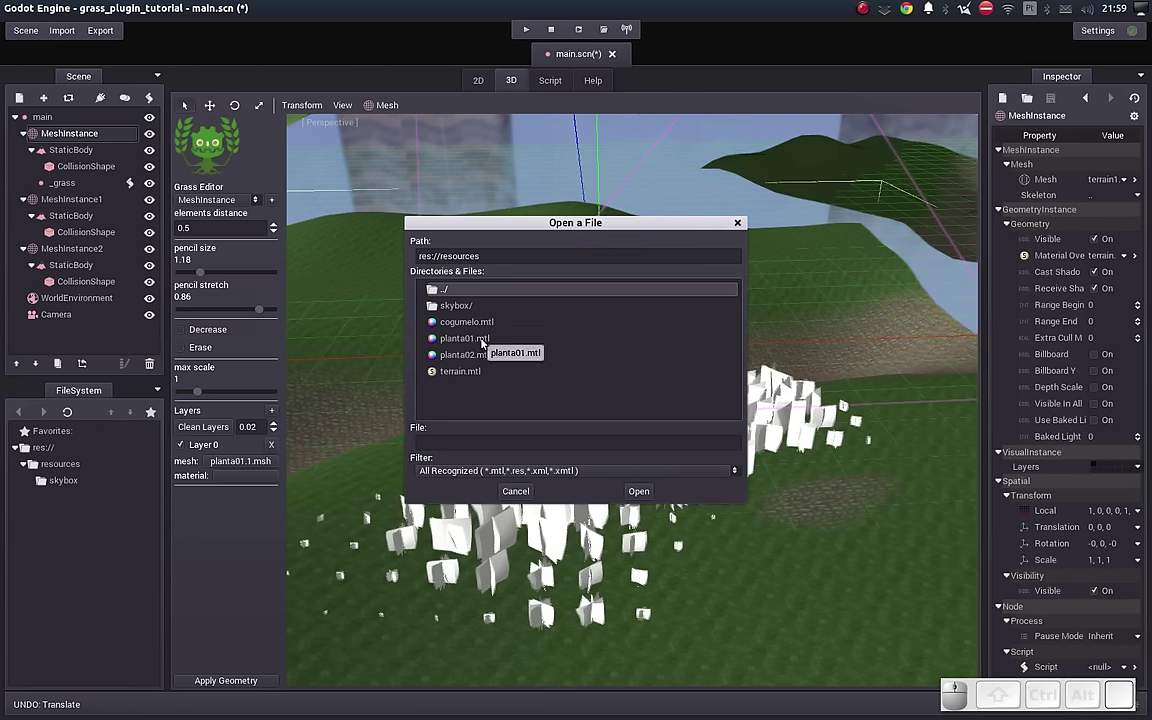
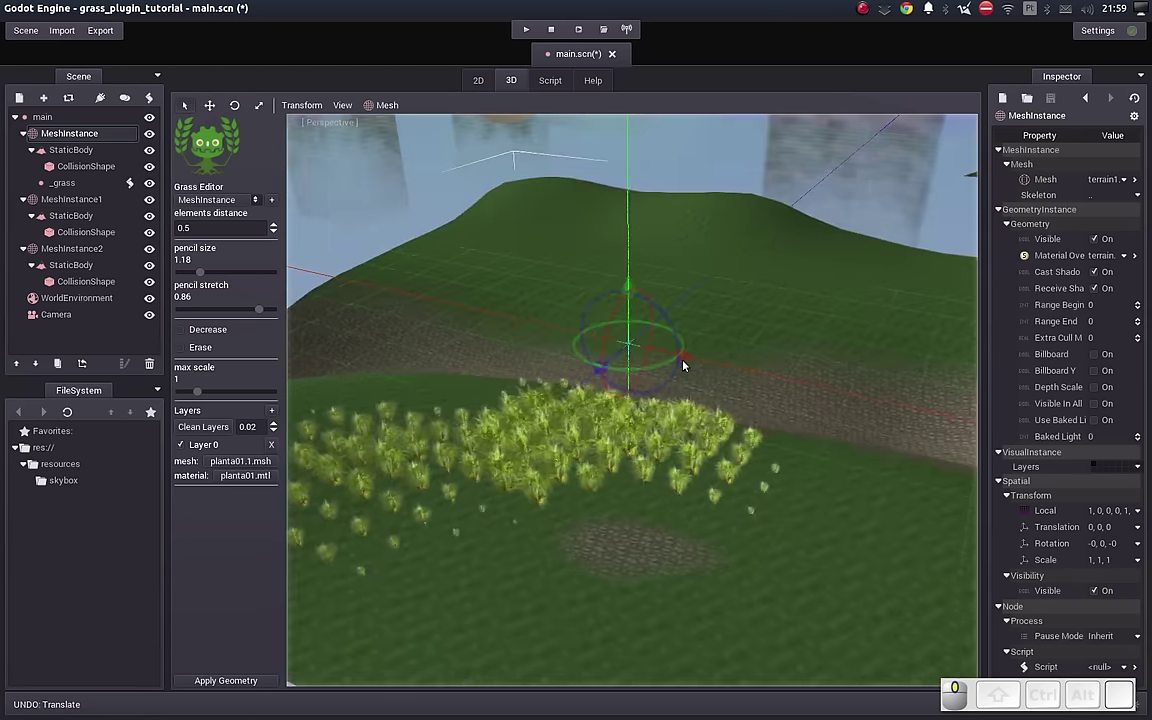
# Step: Paint more grass, then shrink the brush and switch it to thinning grass over part of the patch
pyautogui.moveTo(620, 224); pyautogui.dragTo(738, 275)
pyautogui.scroll(3)
pyautogui.moveTo(627, 475); pyautogui.dragTo(278, 421)
pyautogui.click(185, 331)
pyautogui.moveTo(820, 477); pyautogui.dragTo(886, 456)
pyautogui.middleClick(875, 448)
pyautogui.scroll(3)
# Step: Thin out grass along the stone path and other areas while panning across the patch
pyautogui.moveTo(663, 466); pyautogui.dragTo(701, 449)
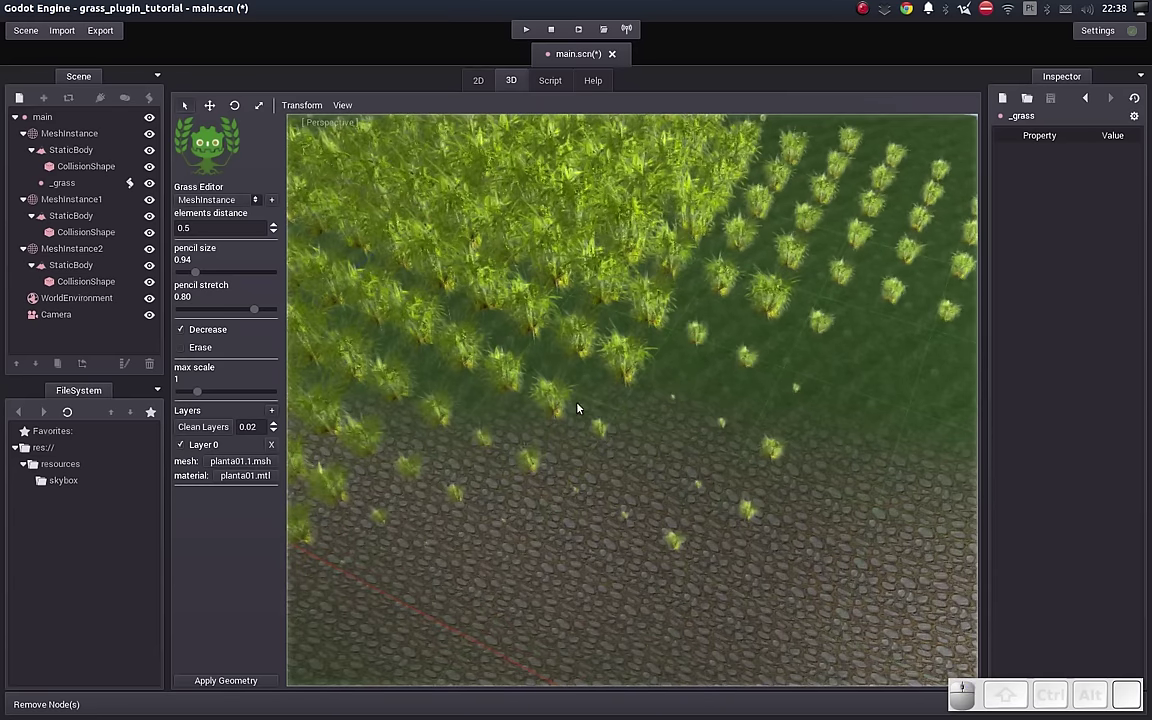
pyautogui.click(185, 329)
pyautogui.moveTo(601, 370); pyautogui.dragTo(641, 355)
pyautogui.scroll(3)
pyautogui.middleClick(665, 357)
pyautogui.scroll(3)
pyautogui.middleClick(701, 354)
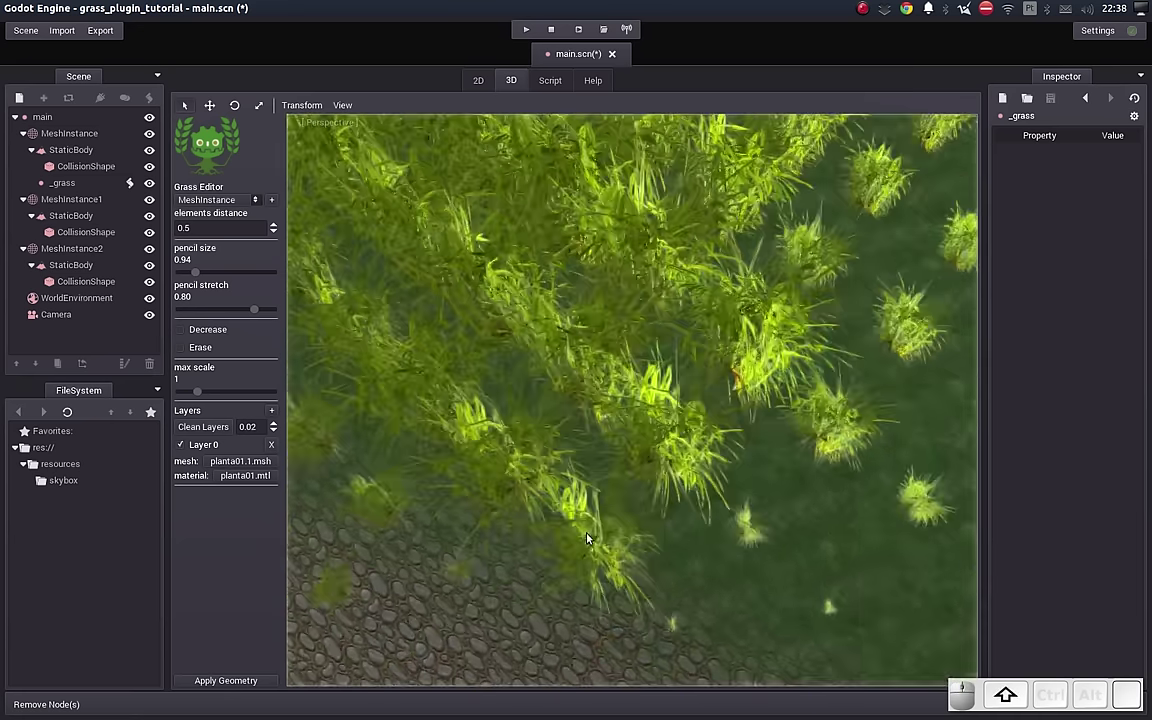
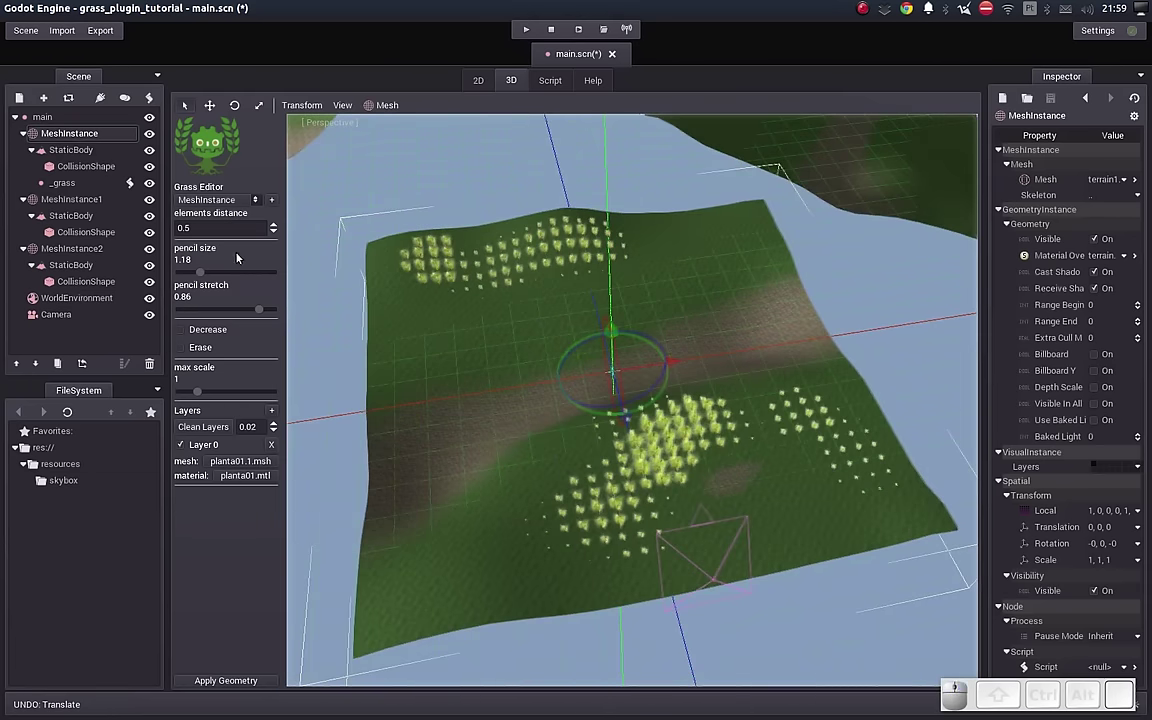
# Step: Add Layer 1 with the plant01.msh mesh and paint taller plants on the upper terrain with a larger brush
pyautogui.click(204, 272)
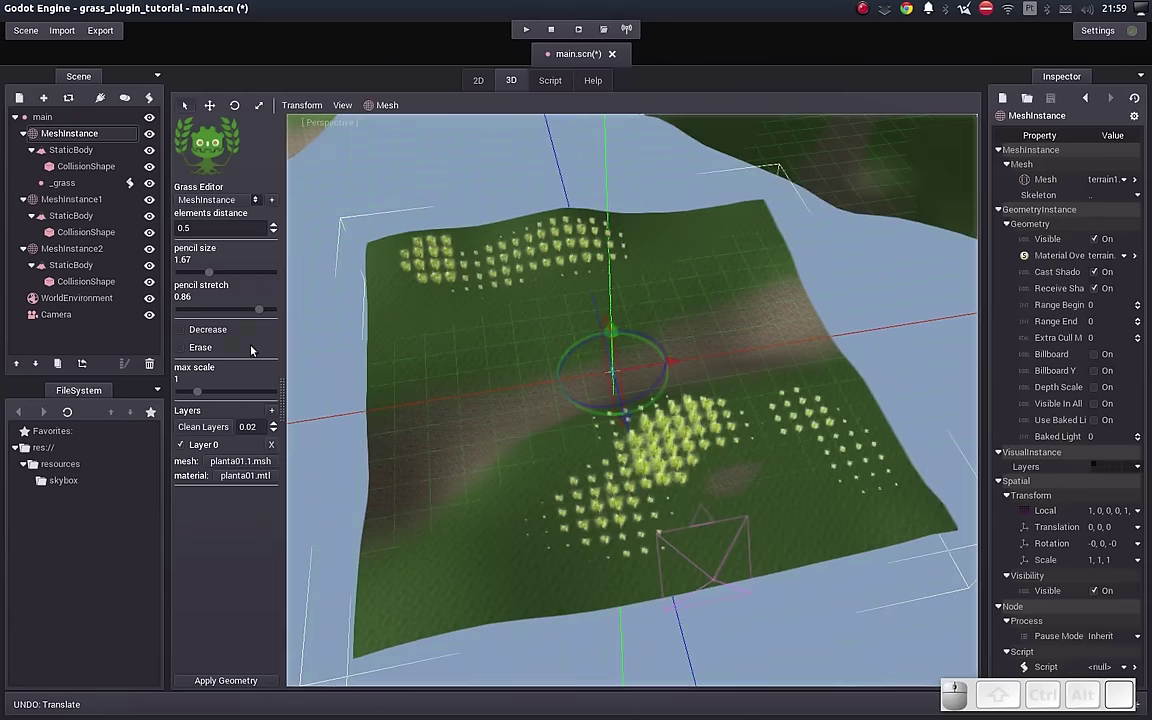
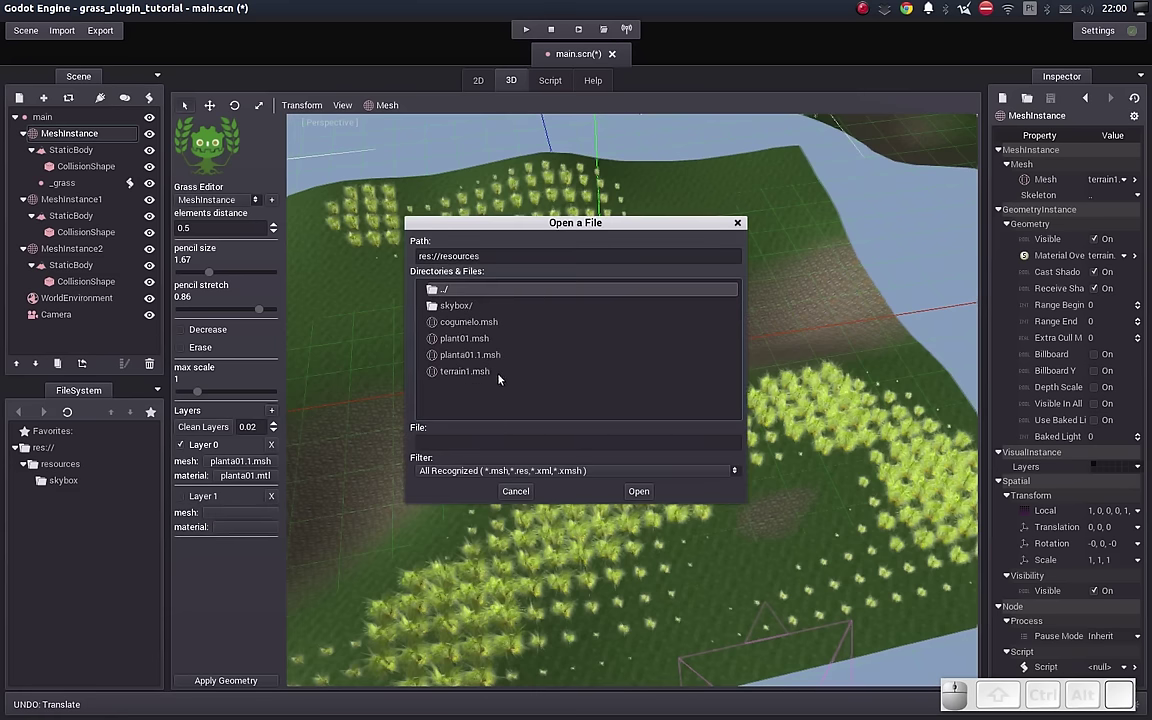
pyautogui.click(467, 340)
pyautogui.click(243, 527)
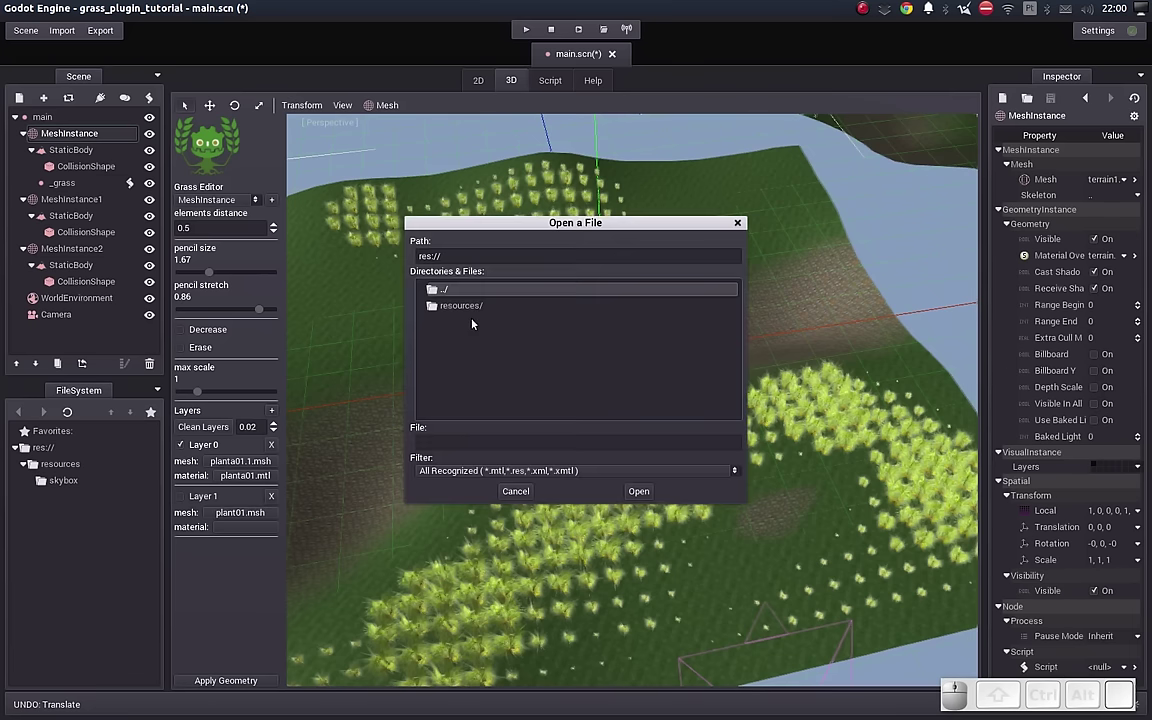
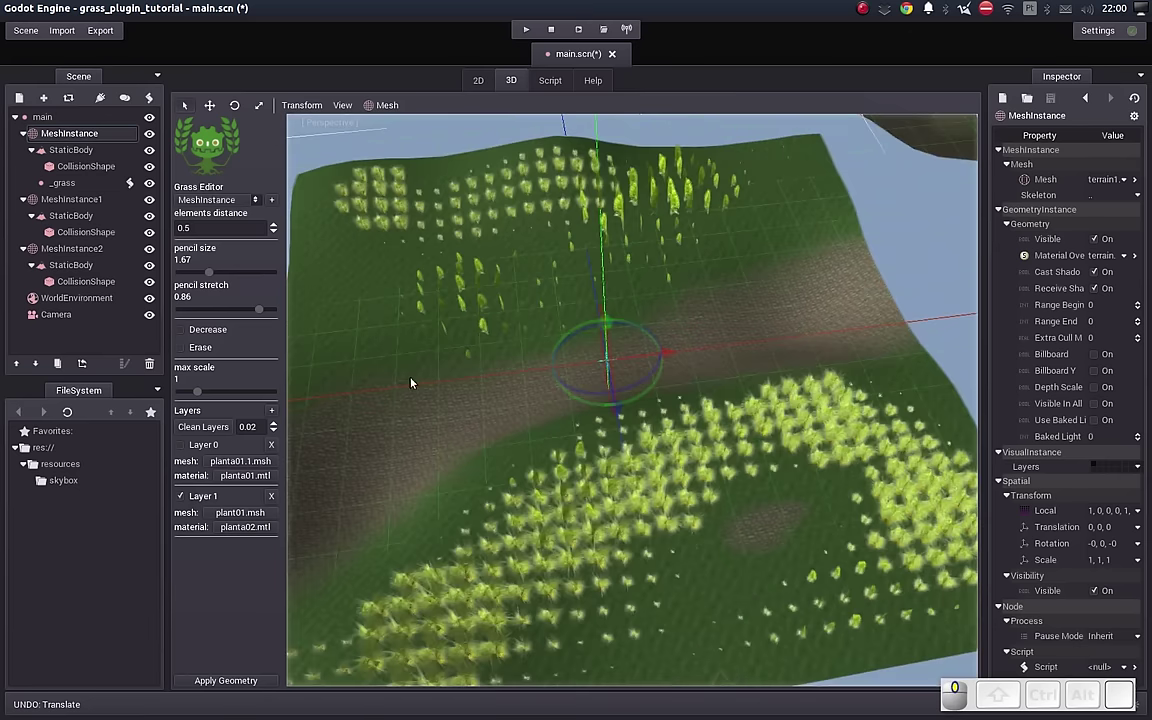
pyautogui.moveTo(370, 304); pyautogui.dragTo(367, 304)
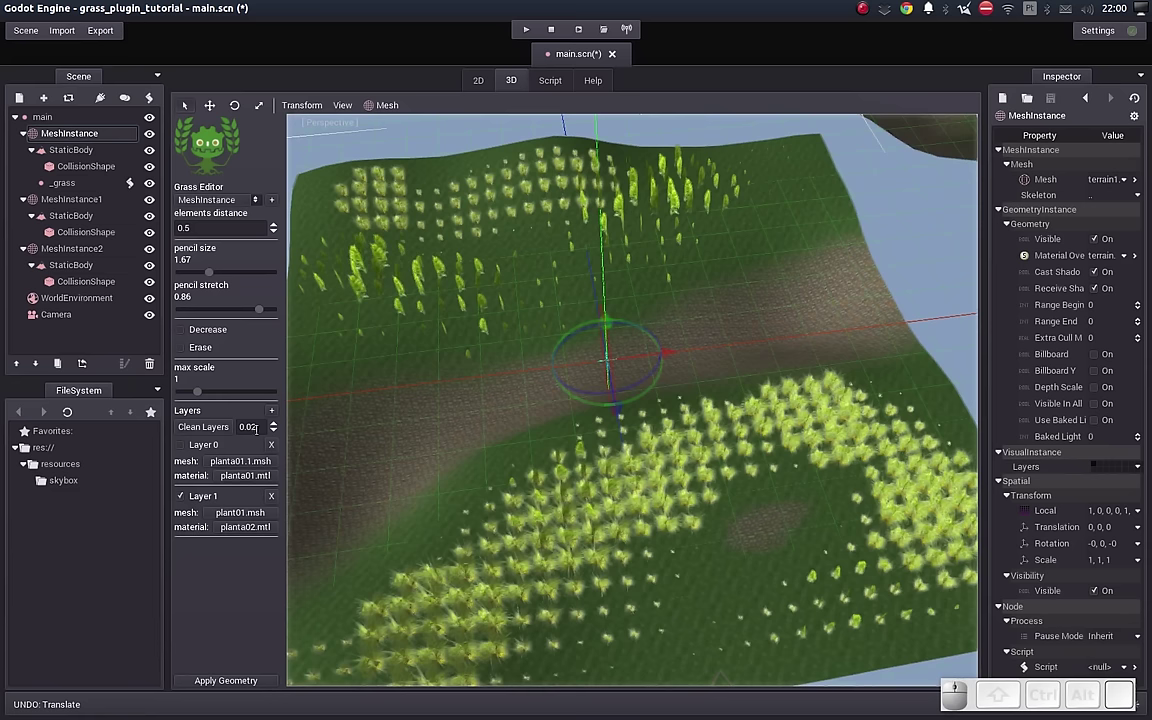
# Step: Add an active Layer 2 and assign it the cogumelo mushroom mesh
pyautogui.click(275, 412)
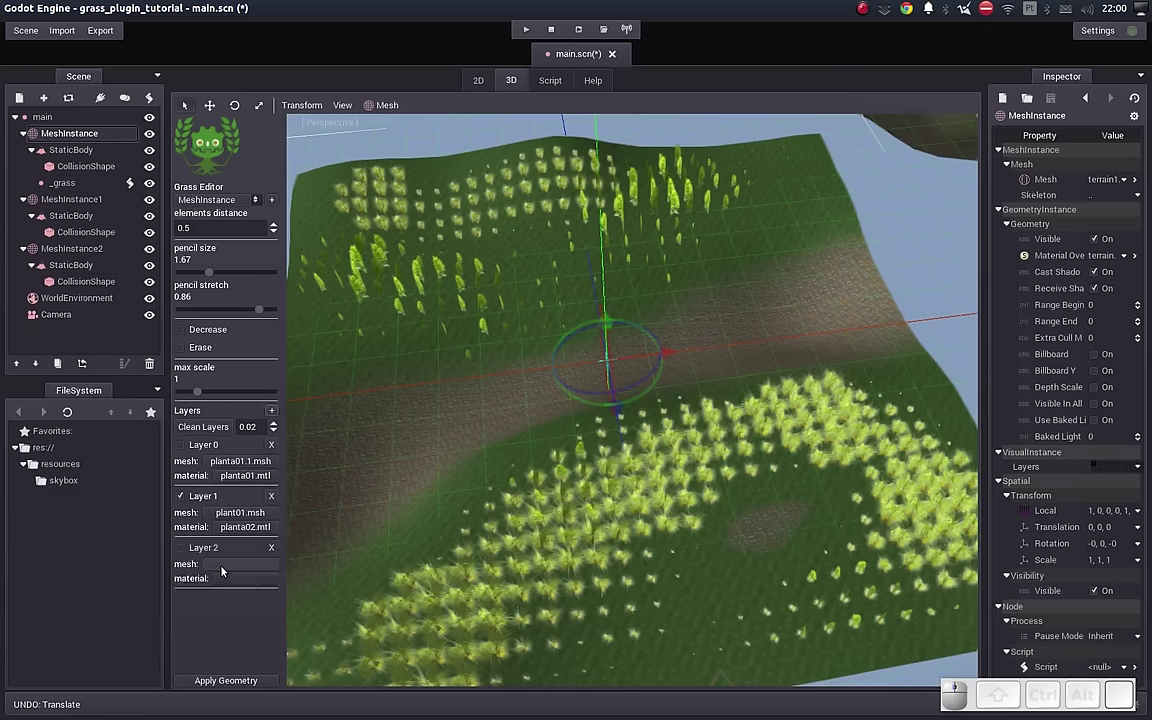
pyautogui.click(182, 552)
pyautogui.click(220, 571)
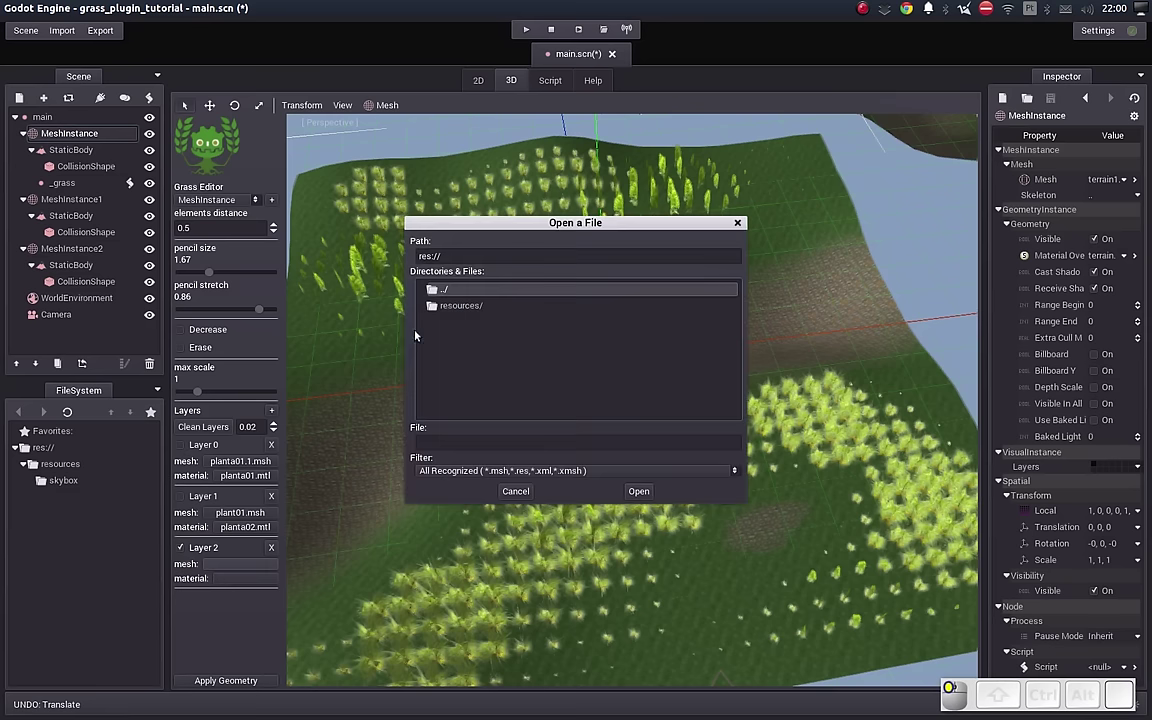
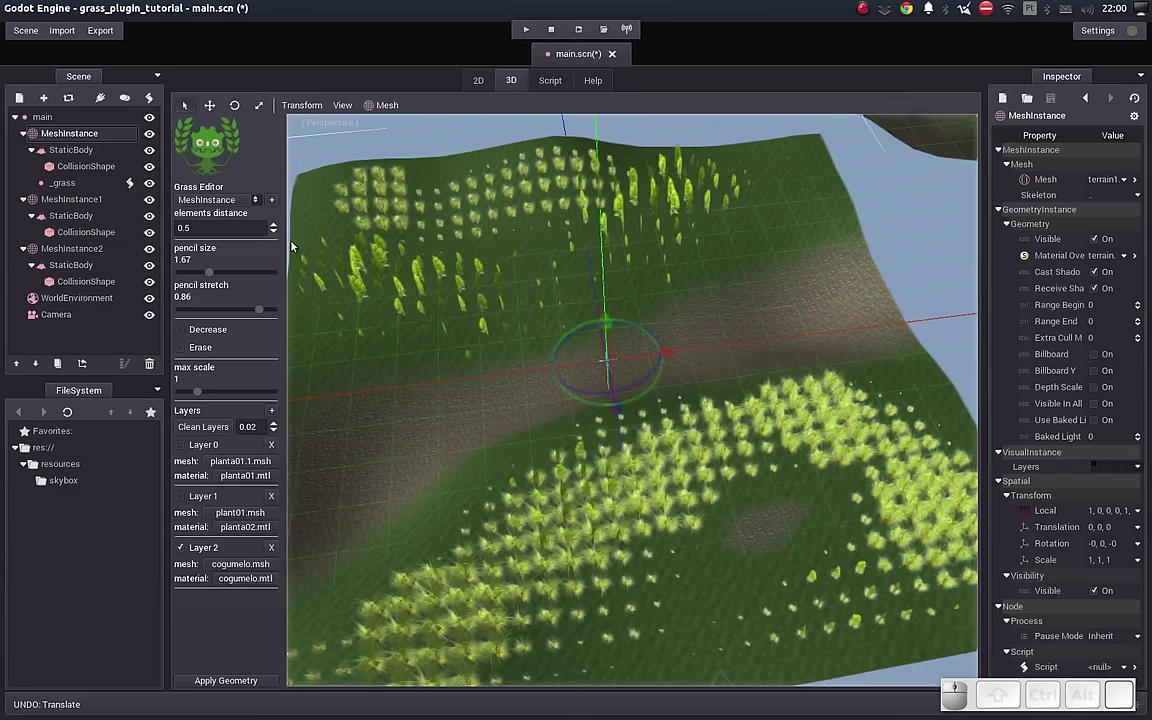
# Step: Shrink the brush and scatter a few red mushrooms among the grass on the upper terrain
pyautogui.moveTo(217, 274); pyautogui.dragTo(412, 275)
pyautogui.scroll(3)
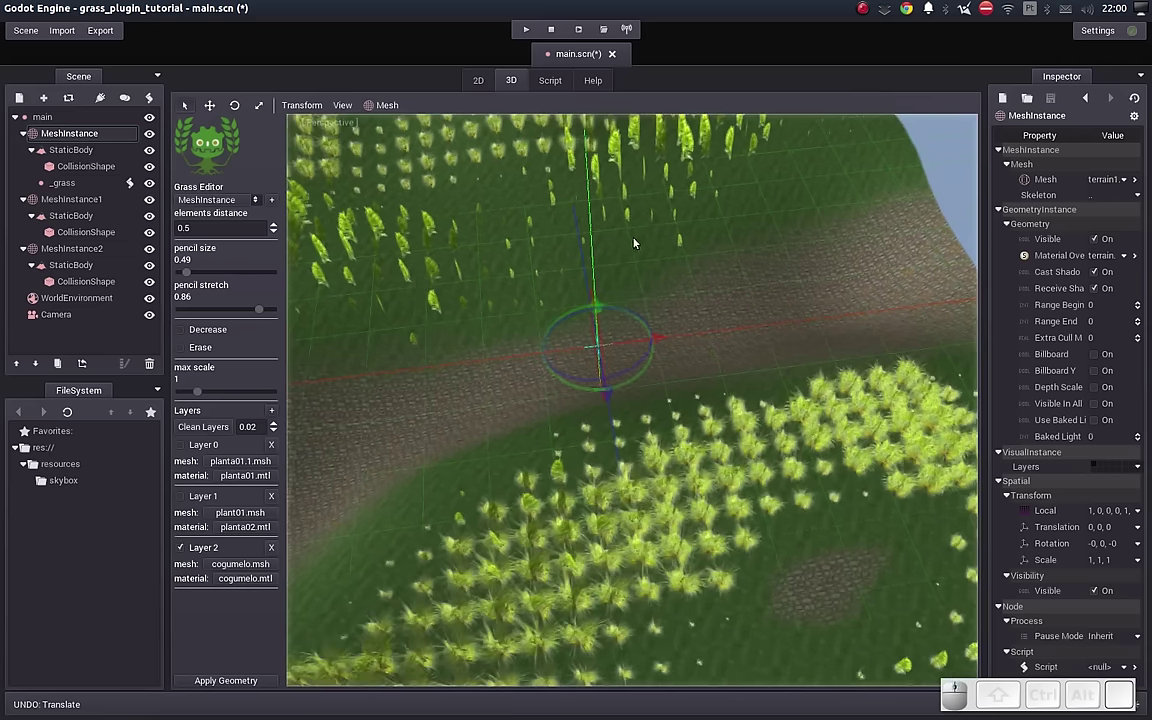
pyautogui.moveTo(765, 213); pyautogui.dragTo(458, 222)
pyautogui.moveTo(189, 276); pyautogui.dragTo(660, 218)
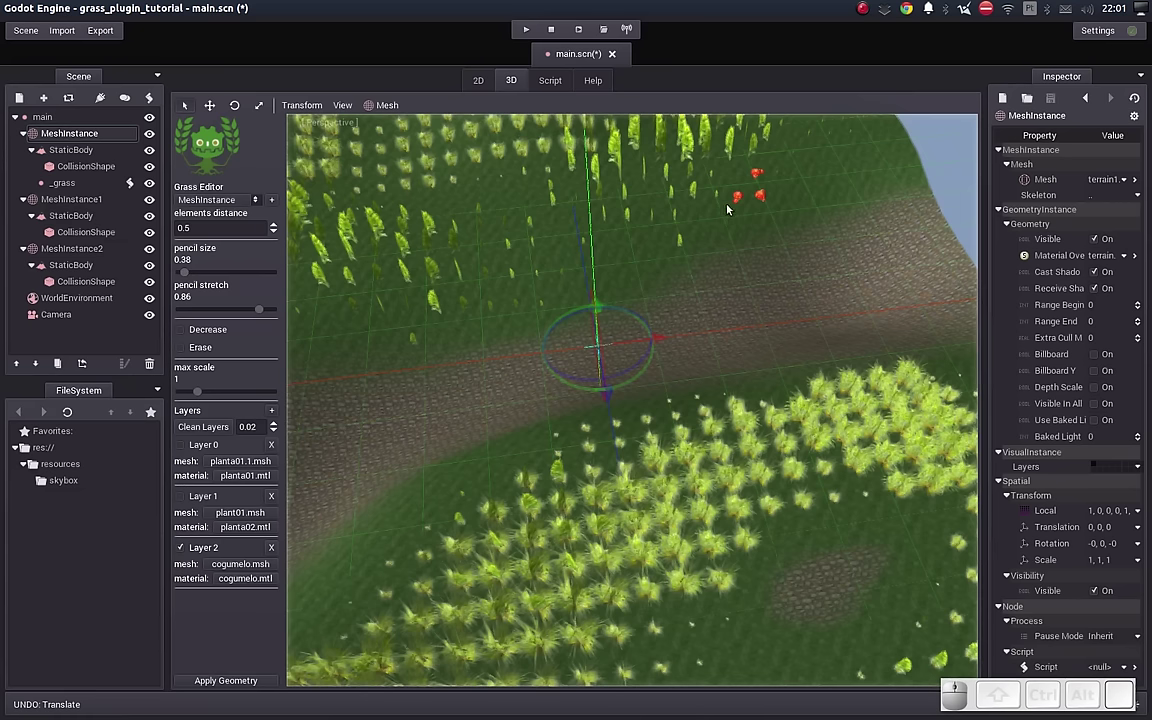
pyautogui.moveTo(773, 646); pyautogui.dragTo(745, 569)
# Step: Orbit around the first terrain to inspect the grass, plants and mushrooms
pyautogui.moveTo(745, 569); pyautogui.dragTo(588, 345)
pyautogui.click(485, 324)
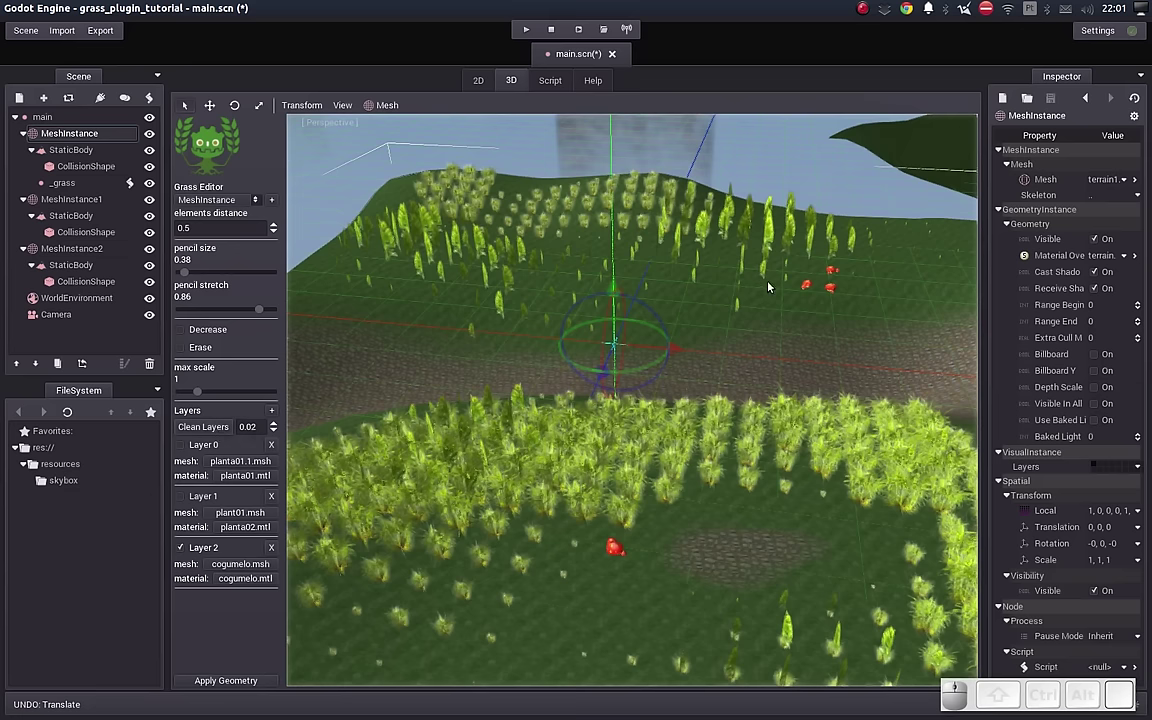
pyautogui.moveTo(735, 290); pyautogui.dragTo(514, 309)
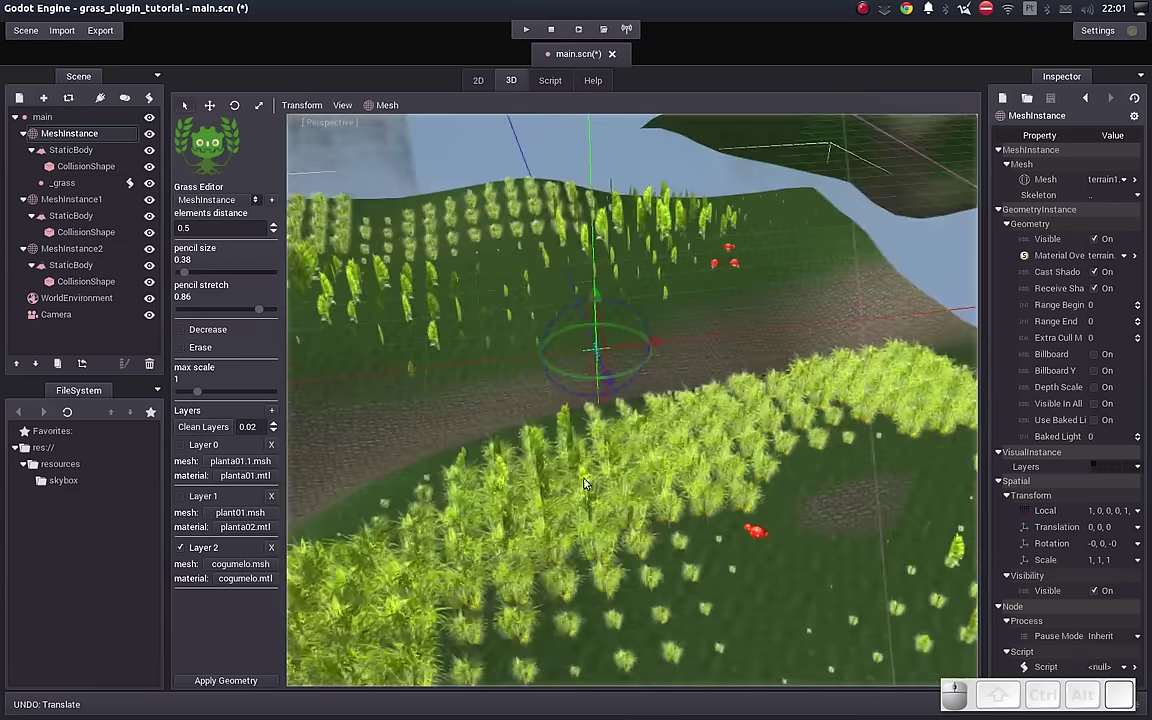
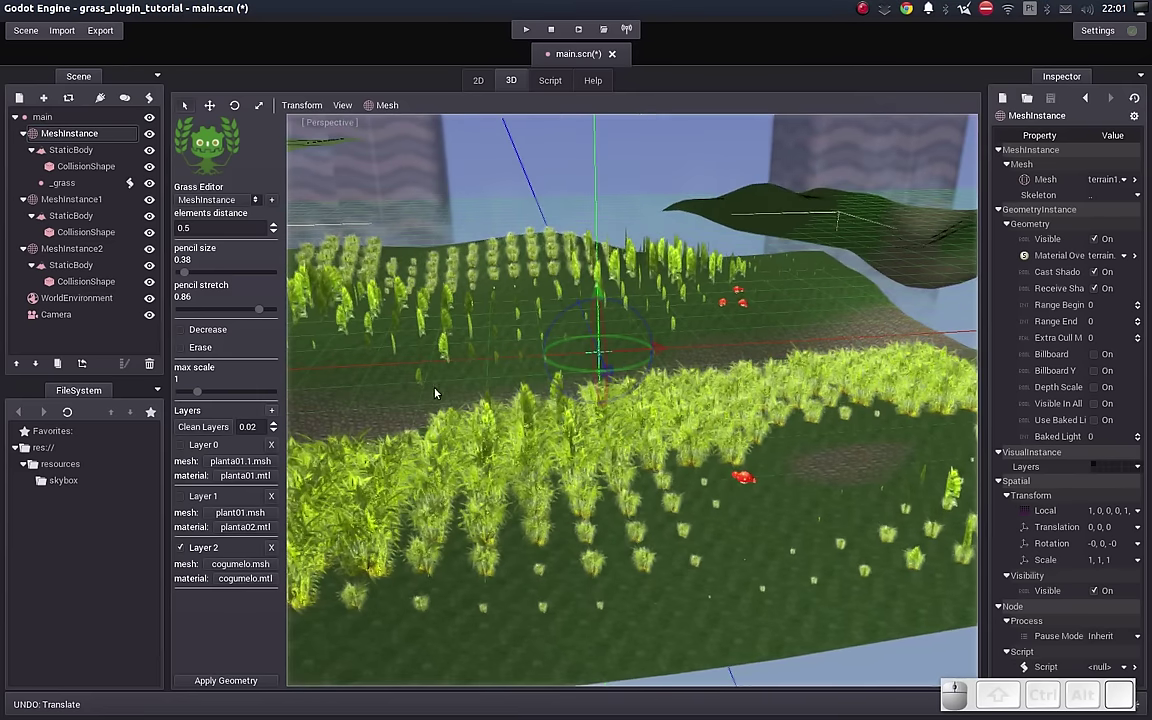
pyautogui.moveTo(449, 390); pyautogui.dragTo(220, 440)
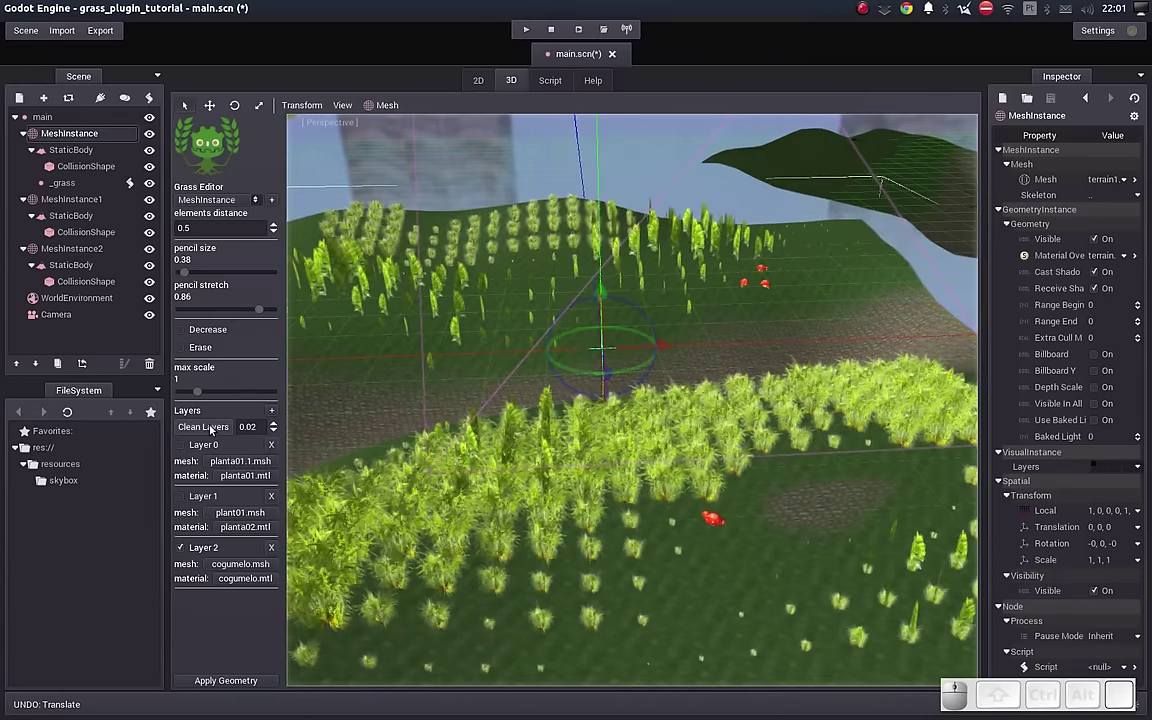
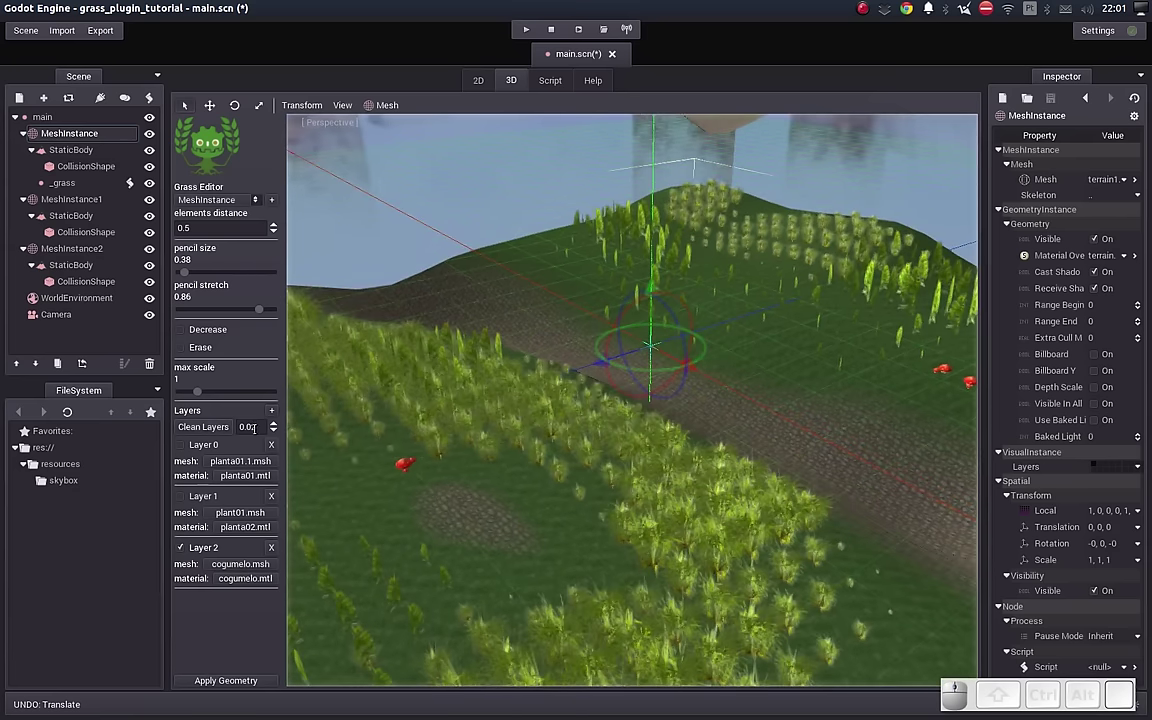
# Step: Look along the stone path and select the second terrain MeshInstance1 for its own grass node
pyautogui.moveTo(803, 418); pyautogui.dragTo(508, 497)
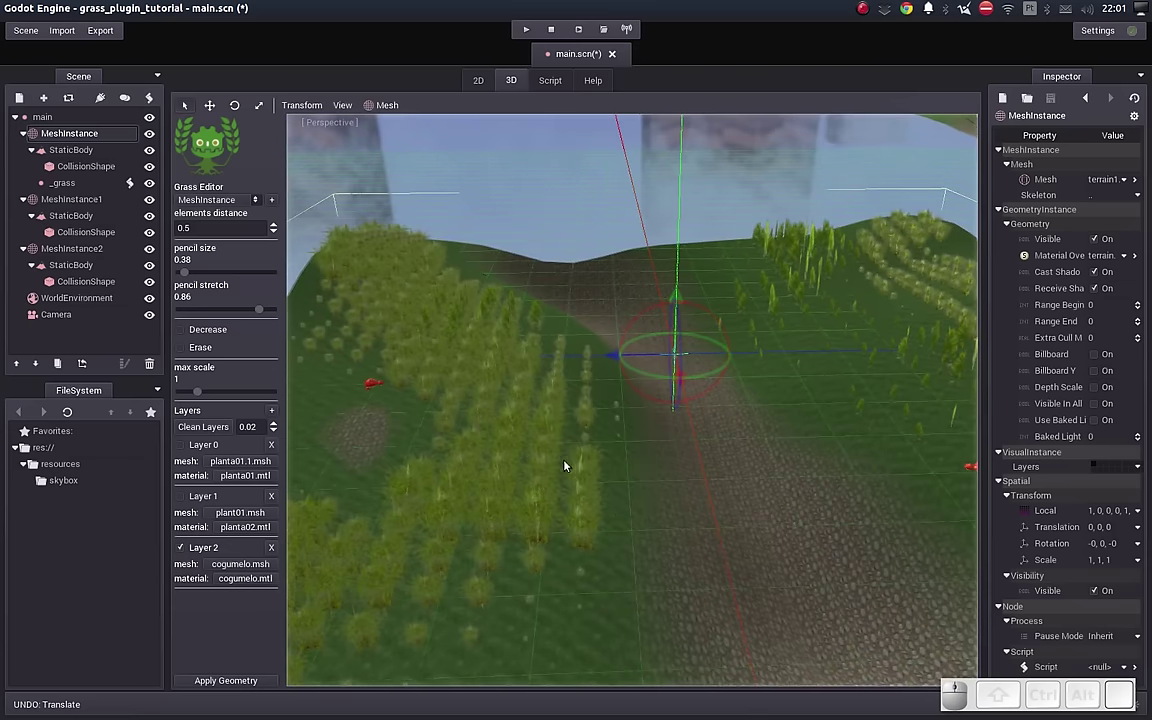
pyautogui.click(468, 439)
pyautogui.moveTo(586, 438); pyautogui.dragTo(622, 446)
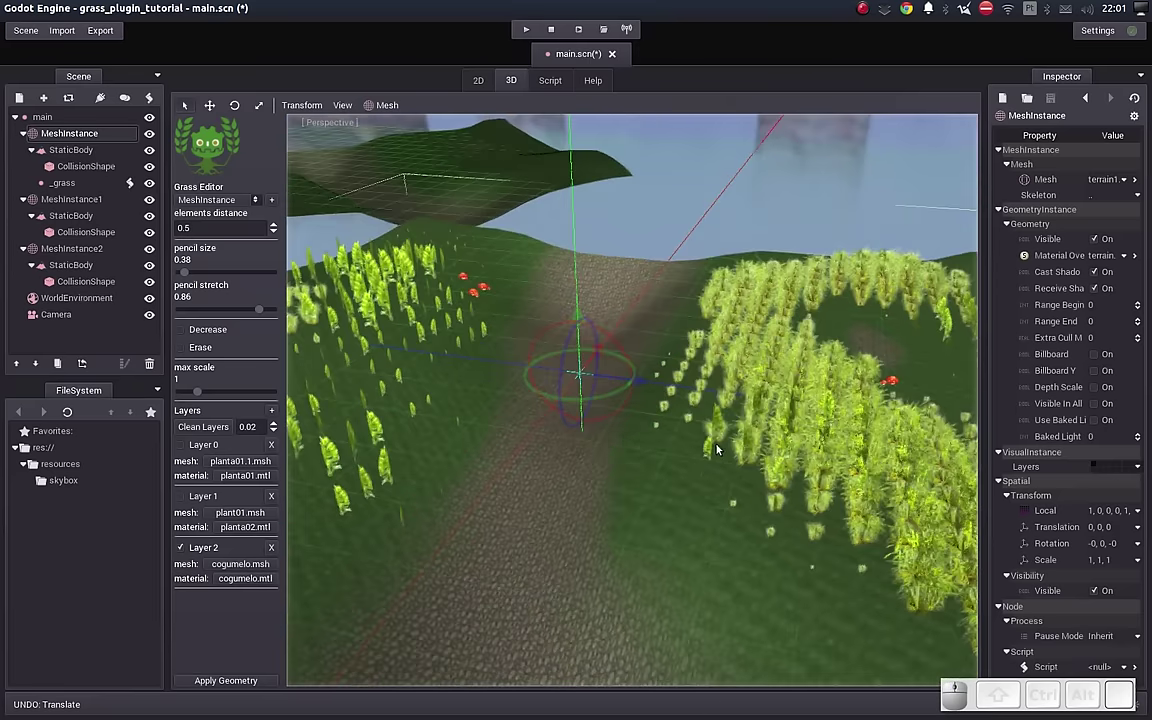
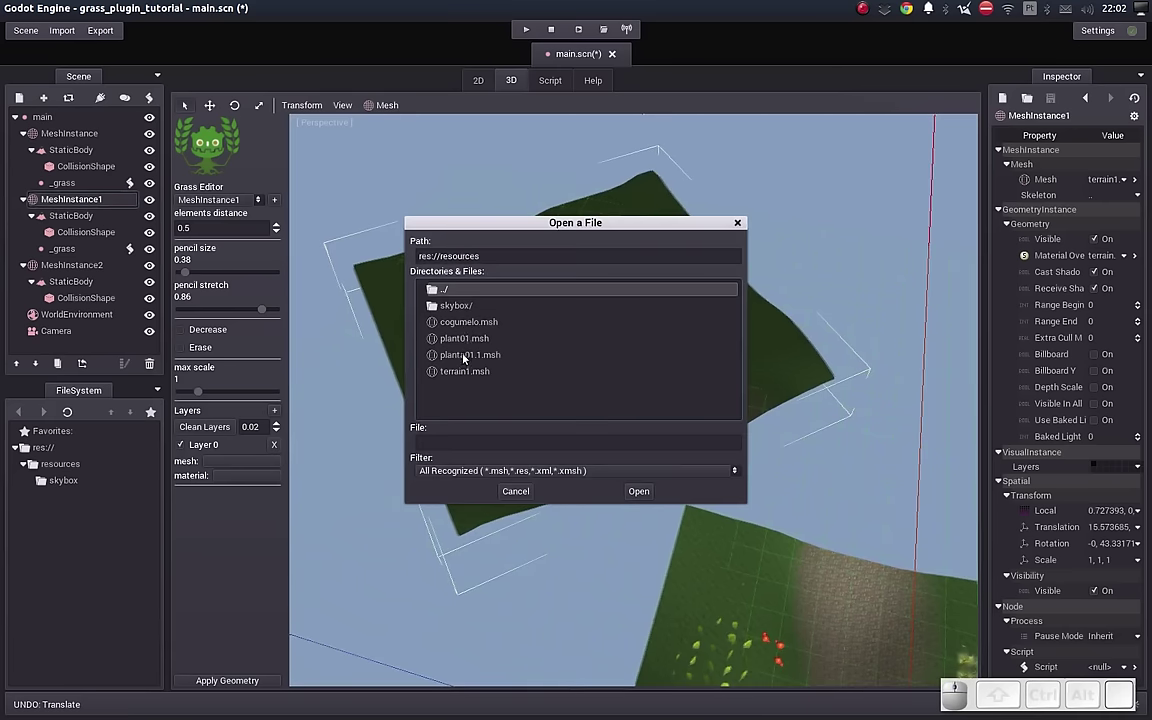
# Step: Give the second terrain's Layer 0 the cogumelo.msh mesh and cogumelo.mtl material
pyautogui.click(470, 324)
pyautogui.click(234, 471)
pyautogui.click(474, 307)
pyautogui.click(489, 325)
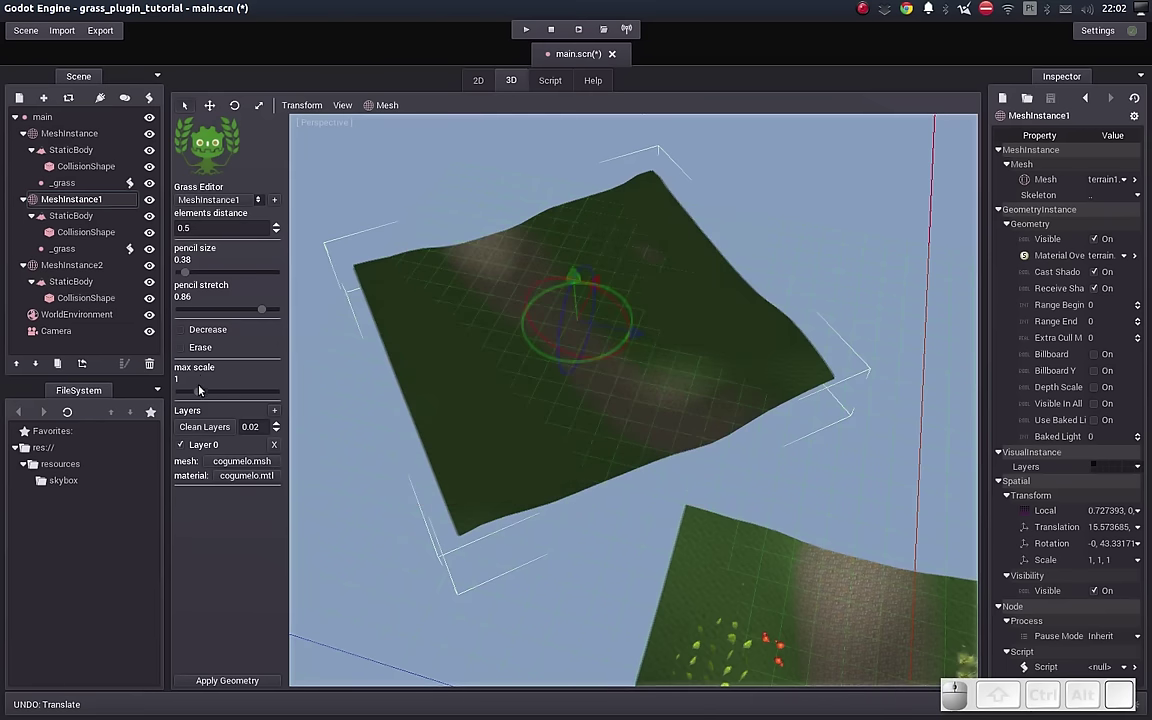
# Step: Raise the layer's maximum scale to about 3.11 and pull the view back from the second terrain
pyautogui.moveTo(202, 394); pyautogui.dragTo(233, 397)
pyautogui.click(244, 394)
pyautogui.middleClick(555, 447)
pyautogui.moveTo(562, 433); pyautogui.dragTo(456, 505)
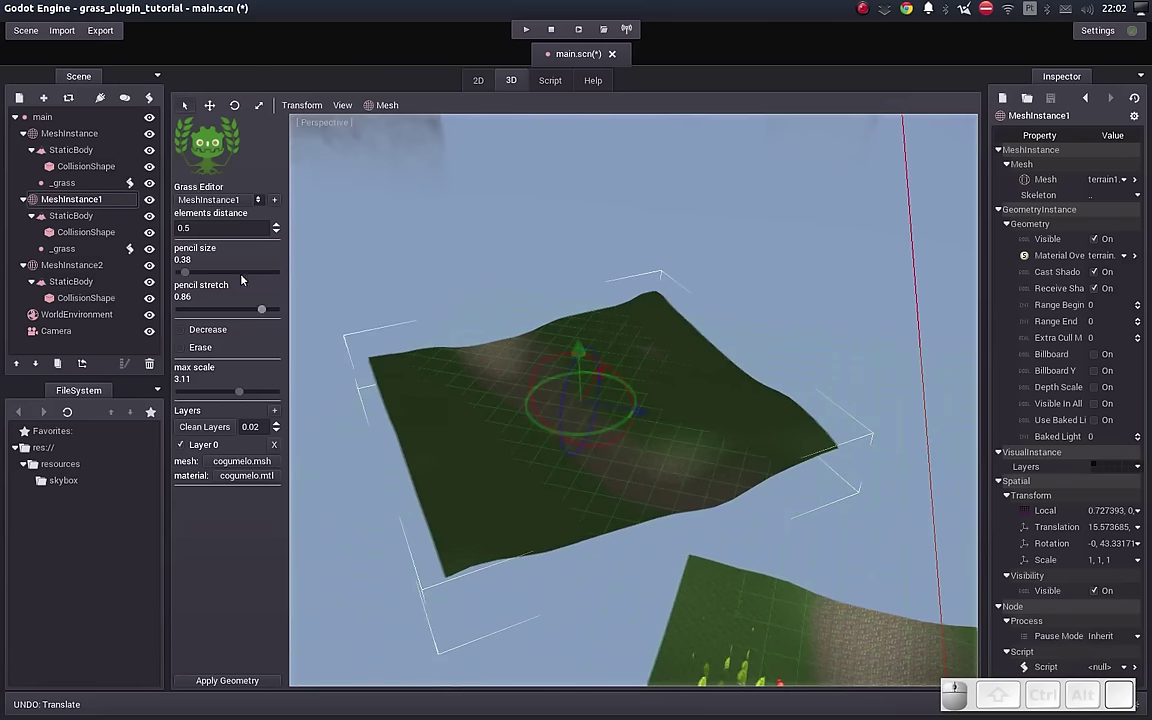
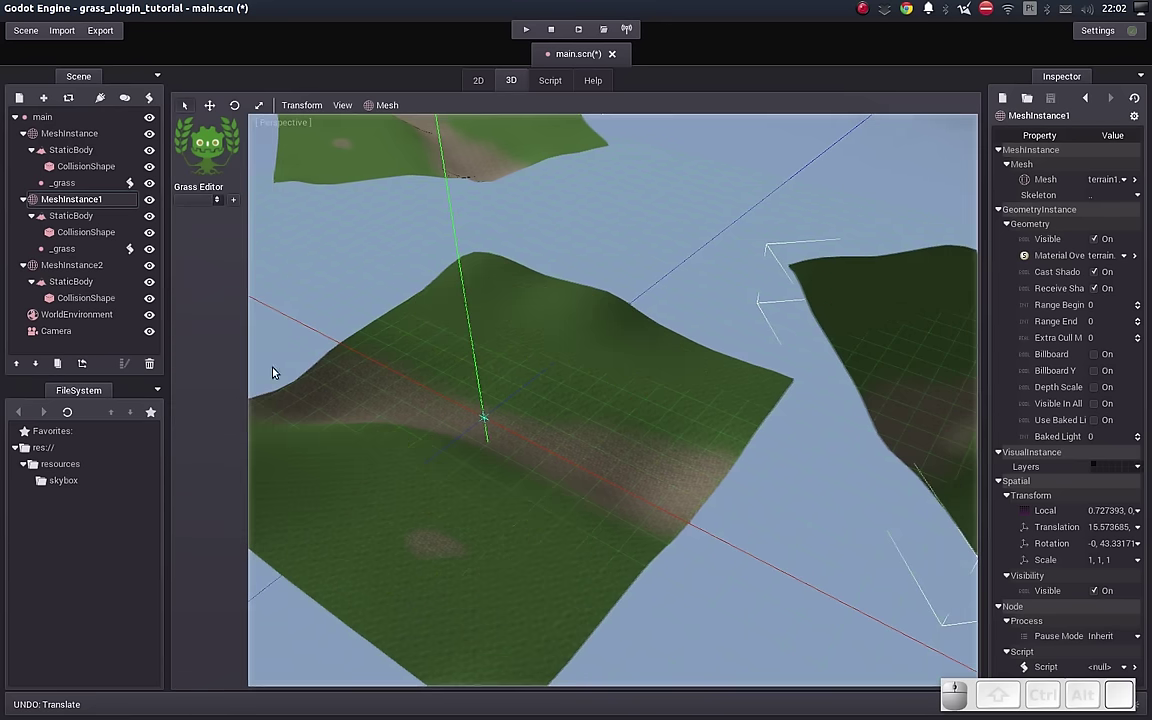
# Step: Orbit the view around the bare terrains after the grass settings collapse
pyautogui.moveTo(372, 303); pyautogui.dragTo(380, 307)
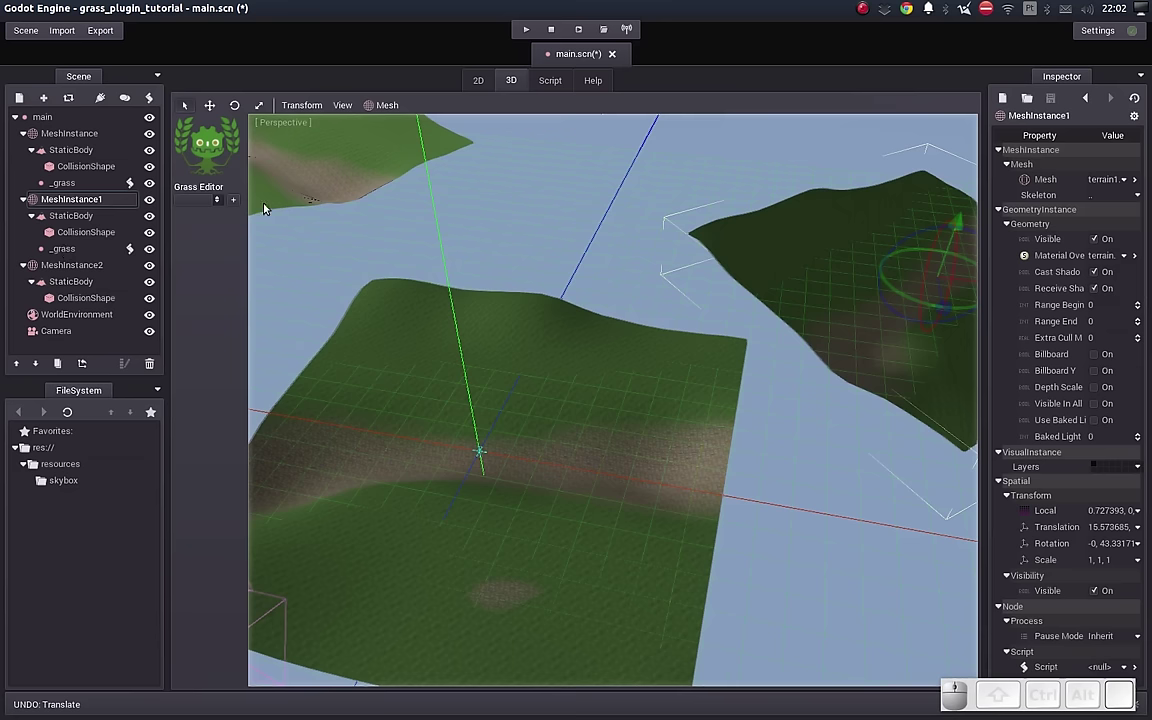
# Step: Save, close main.scn via the Scene menu, then reopen it from recent scenes to show the painted grass
pyautogui.press('ctrl+s')
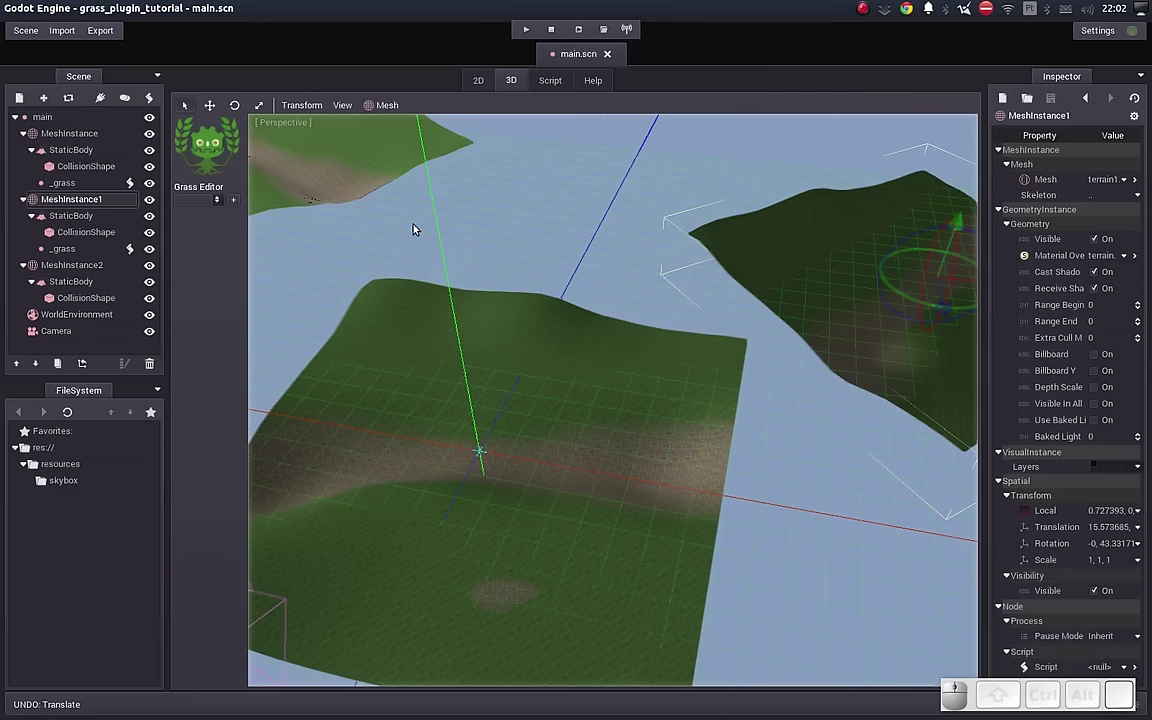
pyautogui.click(30, 33)
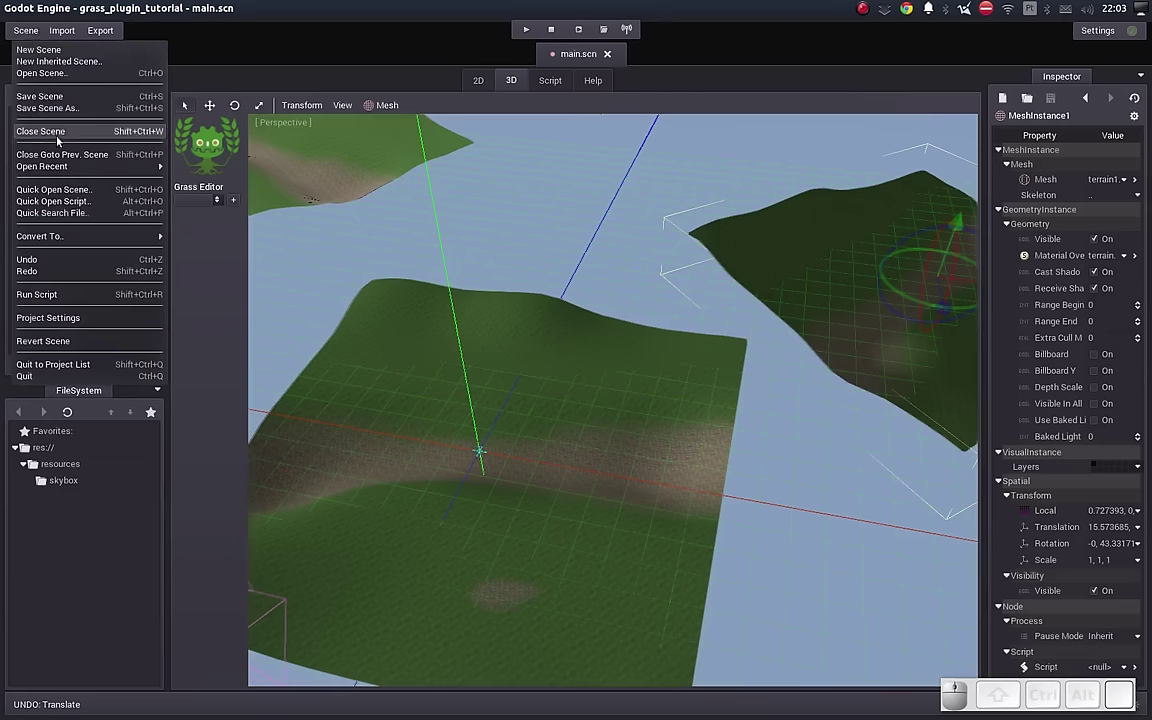
pyautogui.click(31, 134)
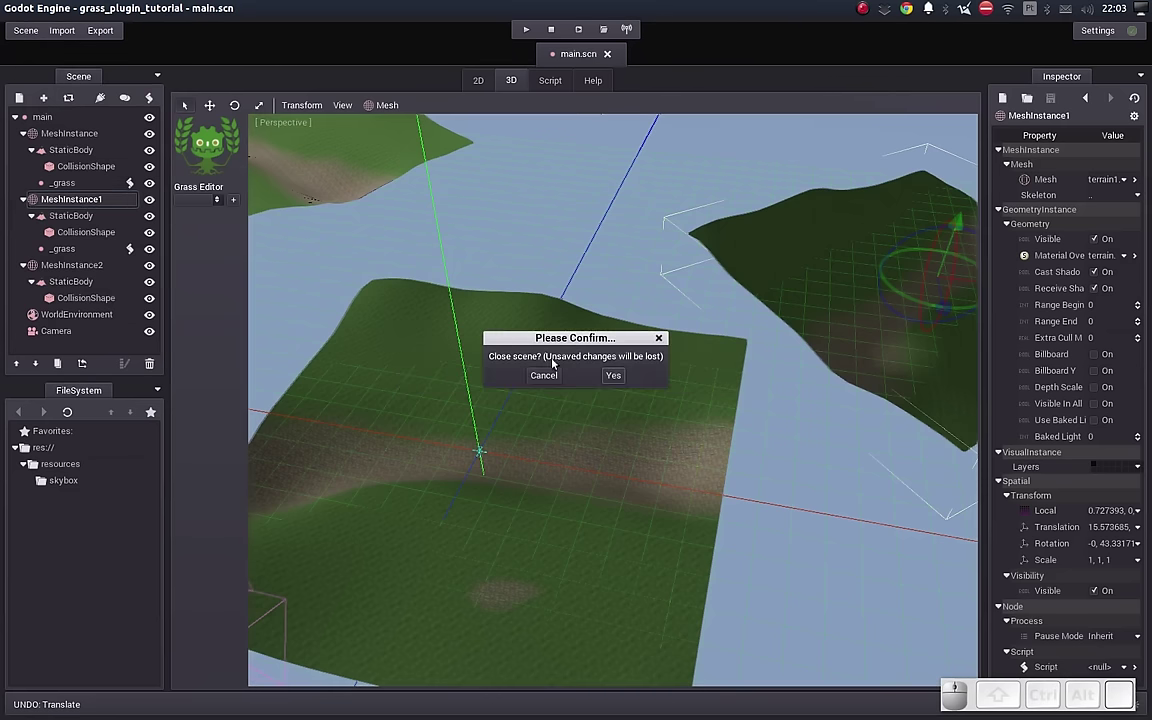
pyautogui.click(616, 379)
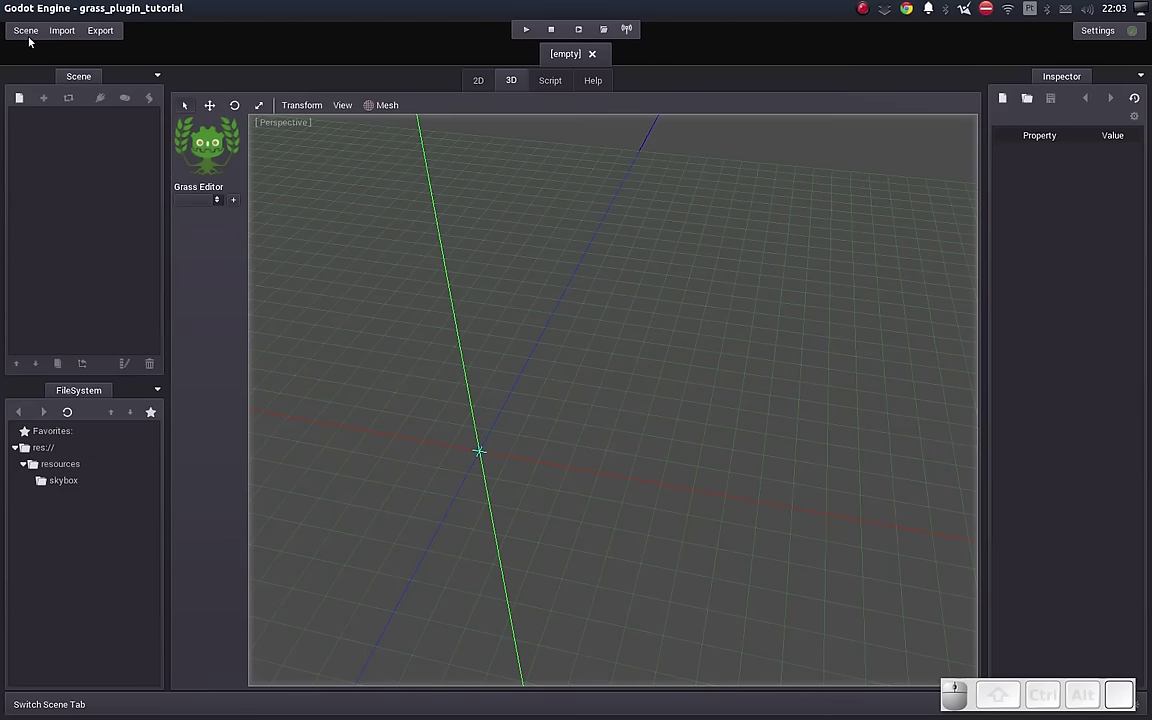
pyautogui.click(29, 39)
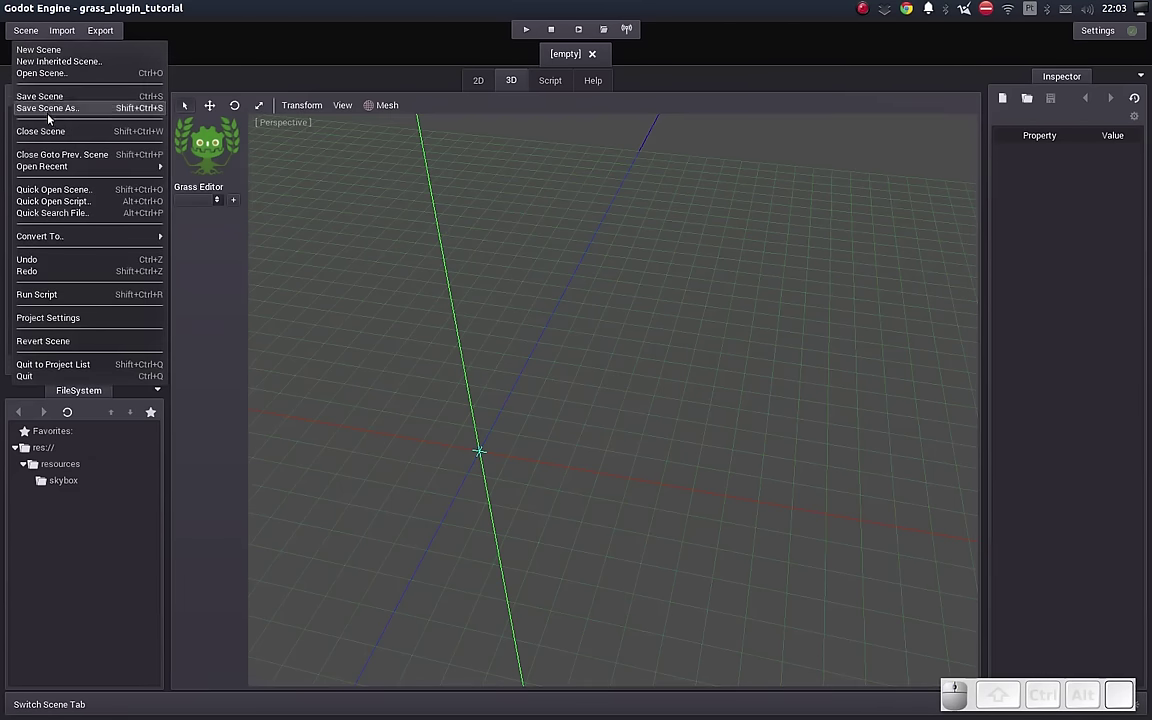
pyautogui.click(55, 164)
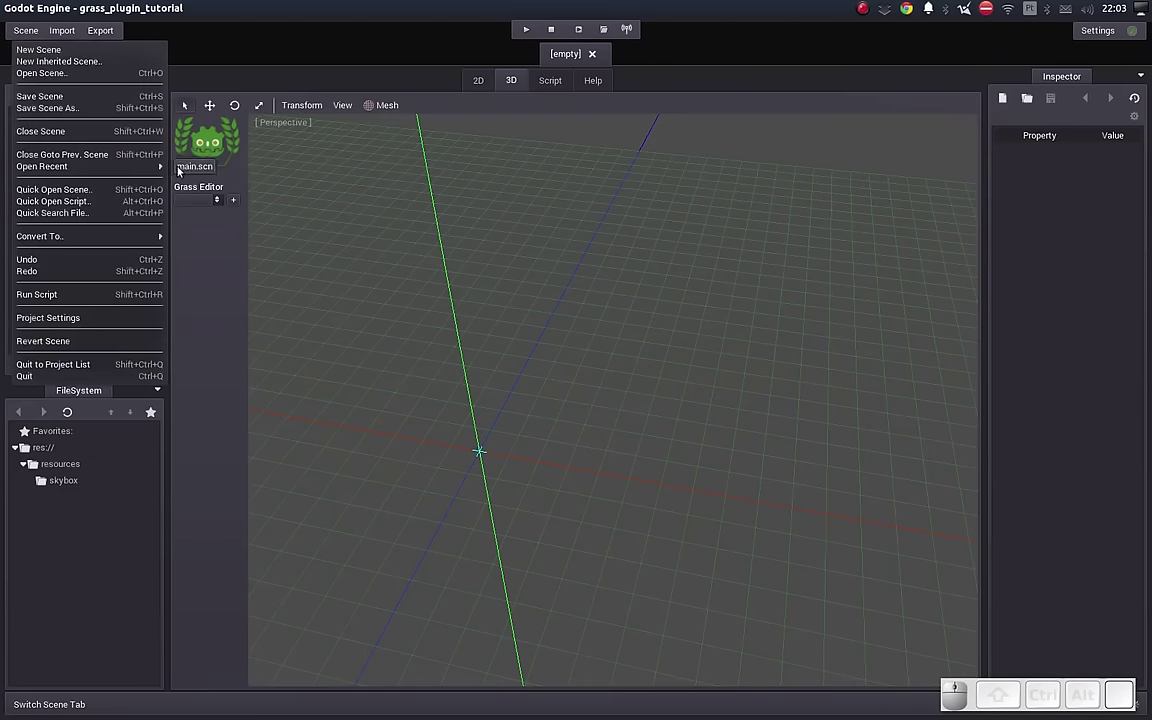
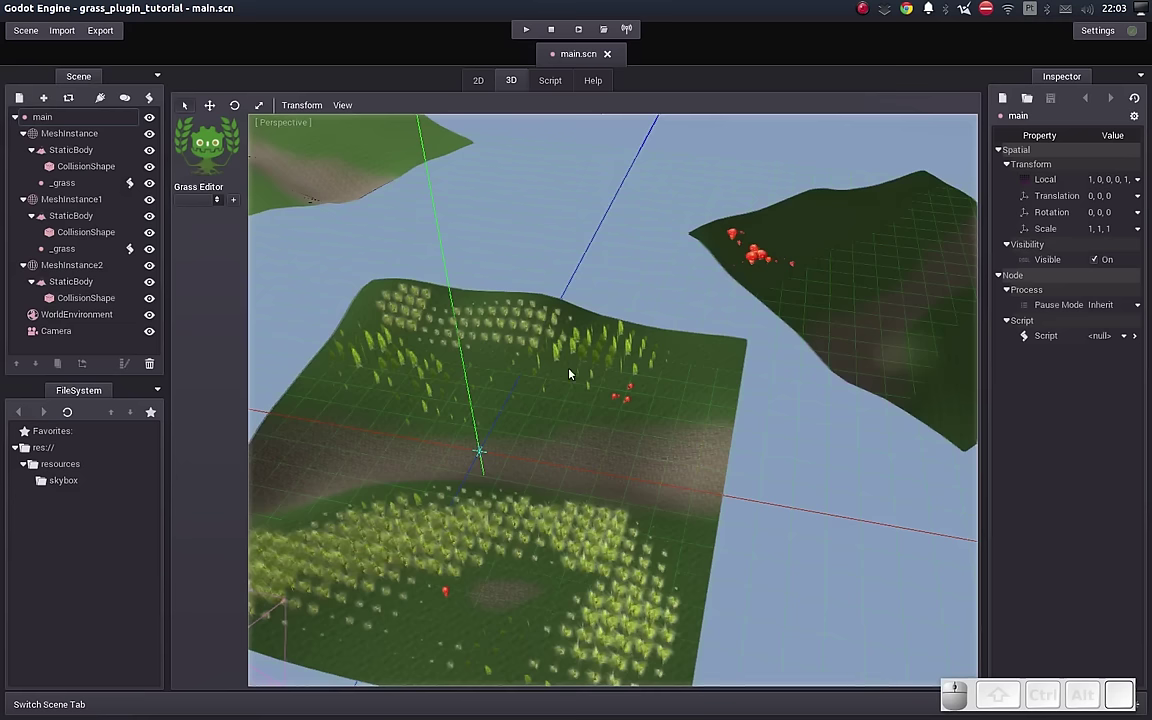
# Step: Inspect the grass ring up close, then view the generator script on MeshInstance1's _grass node
pyautogui.scroll(3)
pyautogui.moveTo(683, 375); pyautogui.dragTo(655, 378)
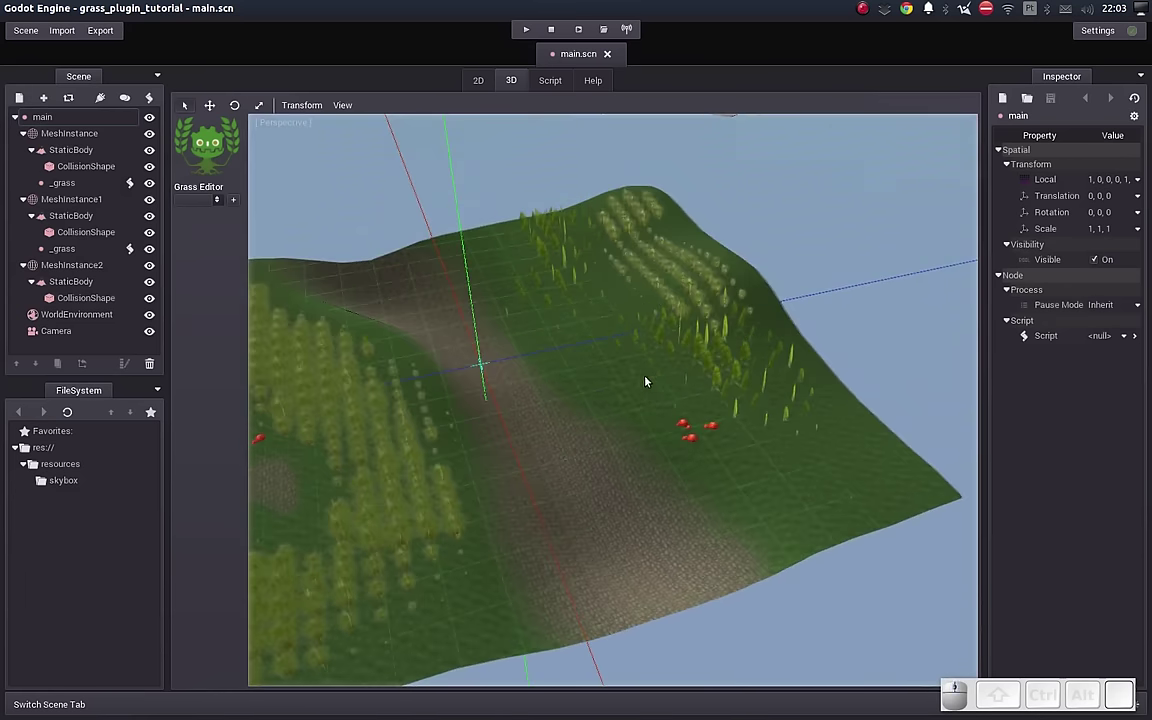
pyautogui.middleClick(398, 346)
pyautogui.click(538, 277)
pyautogui.moveTo(522, 351); pyautogui.dragTo(607, 360)
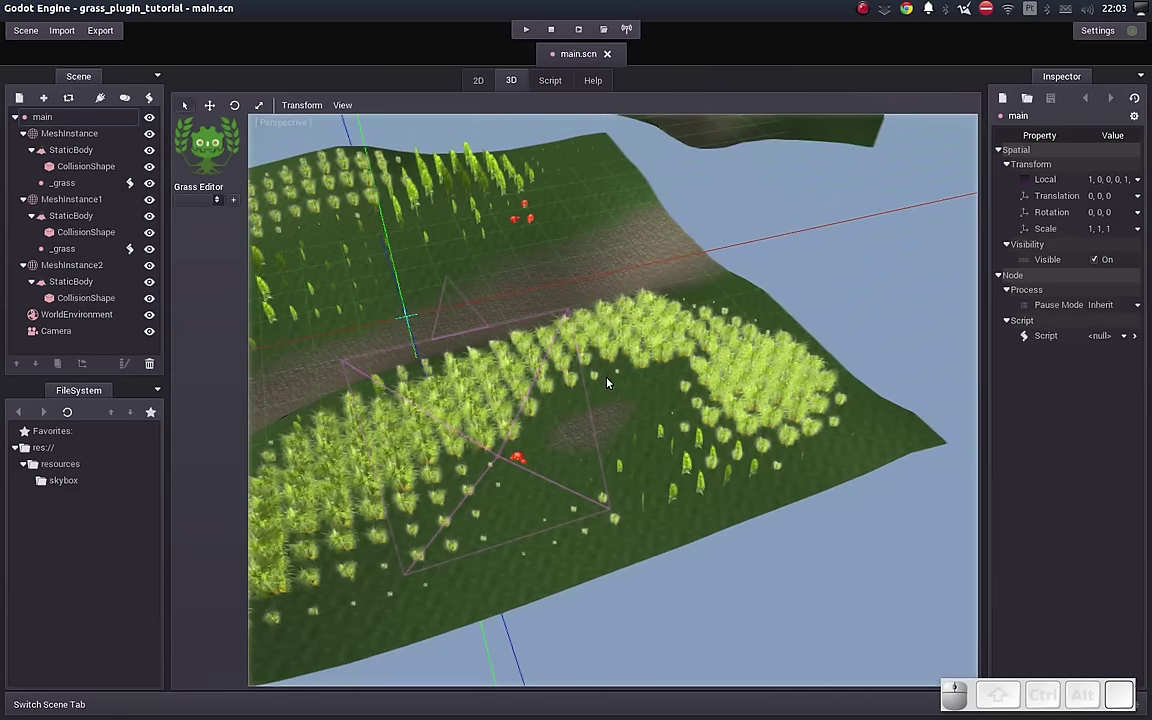
pyautogui.middleClick(445, 252)
pyautogui.moveTo(486, 237); pyautogui.dragTo(503, 226)
pyautogui.moveTo(503, 226); pyautogui.dragTo(111, 276)
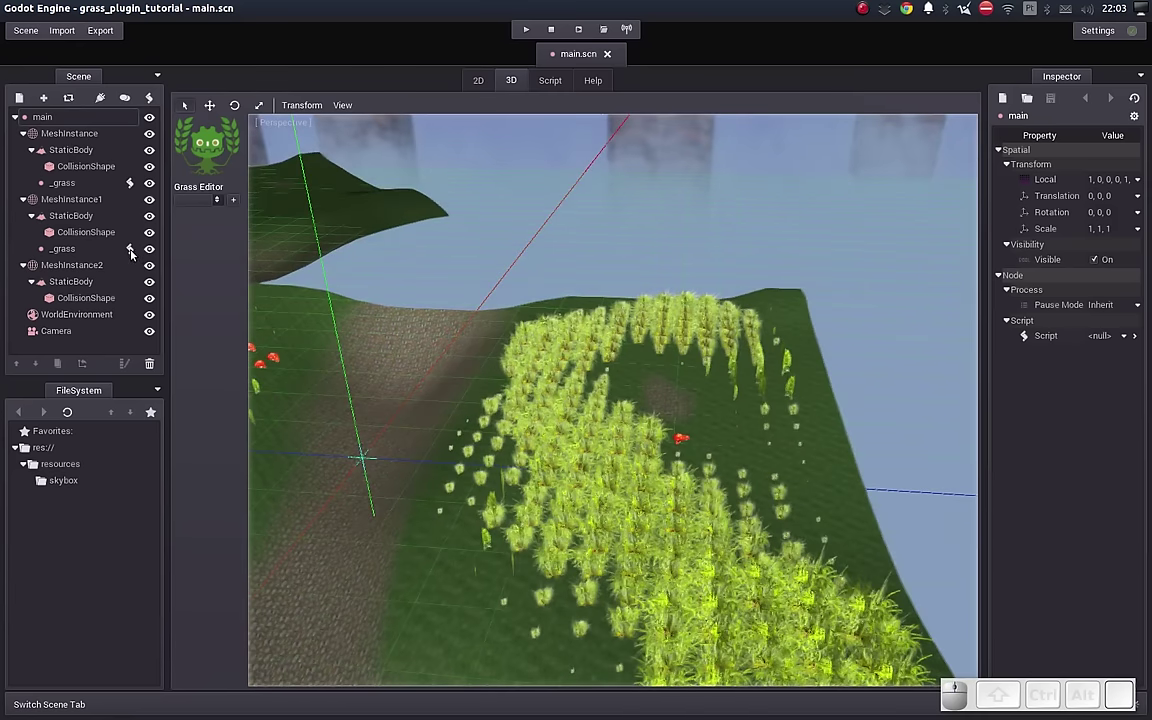
pyautogui.click(133, 255)
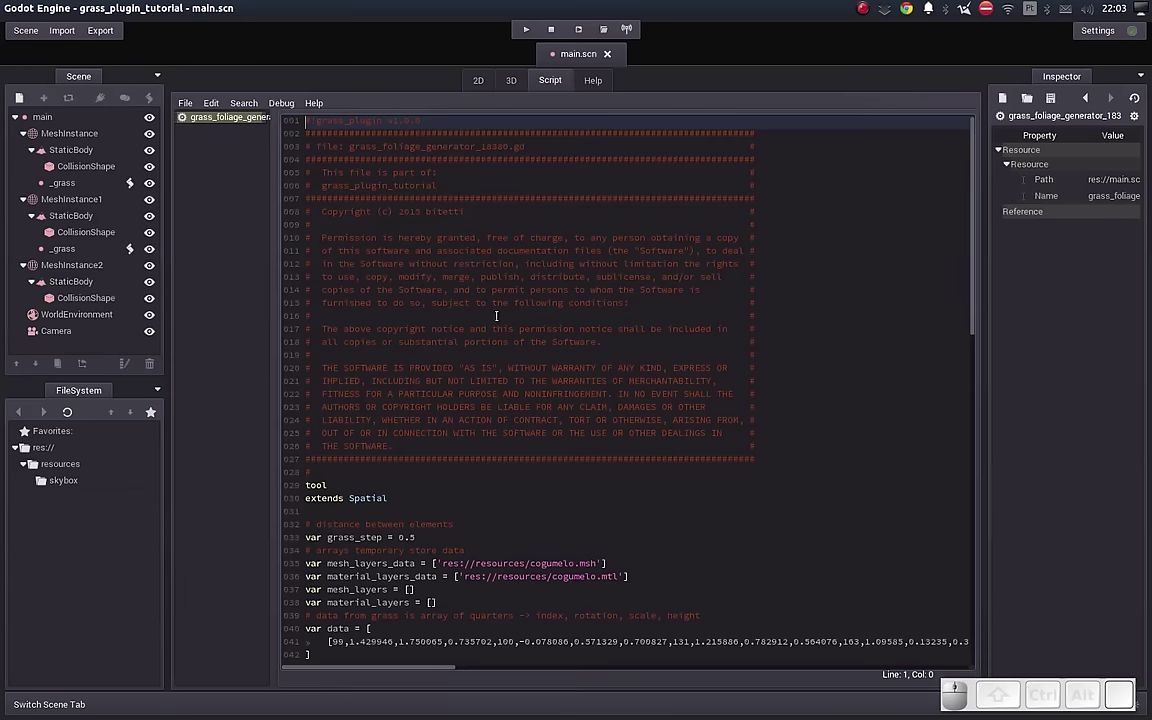
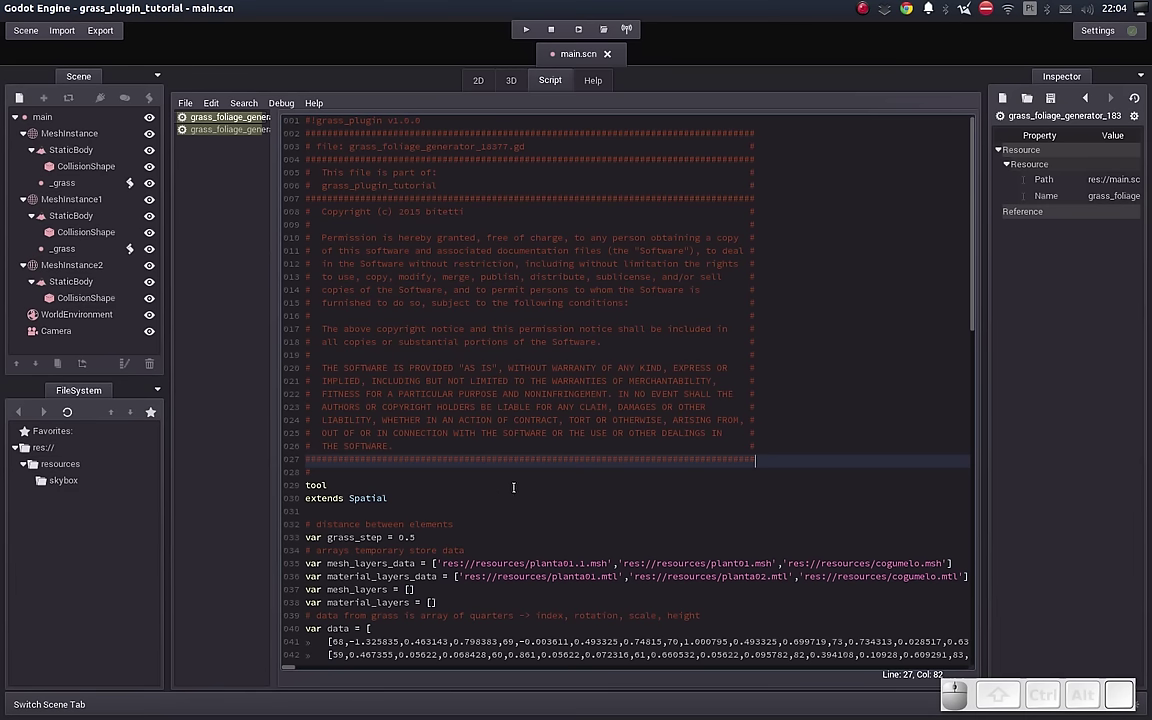
# Step: Skim the grass_foliage_generator layer data and run the scene to preview the grass in game
pyautogui.scroll(-3)
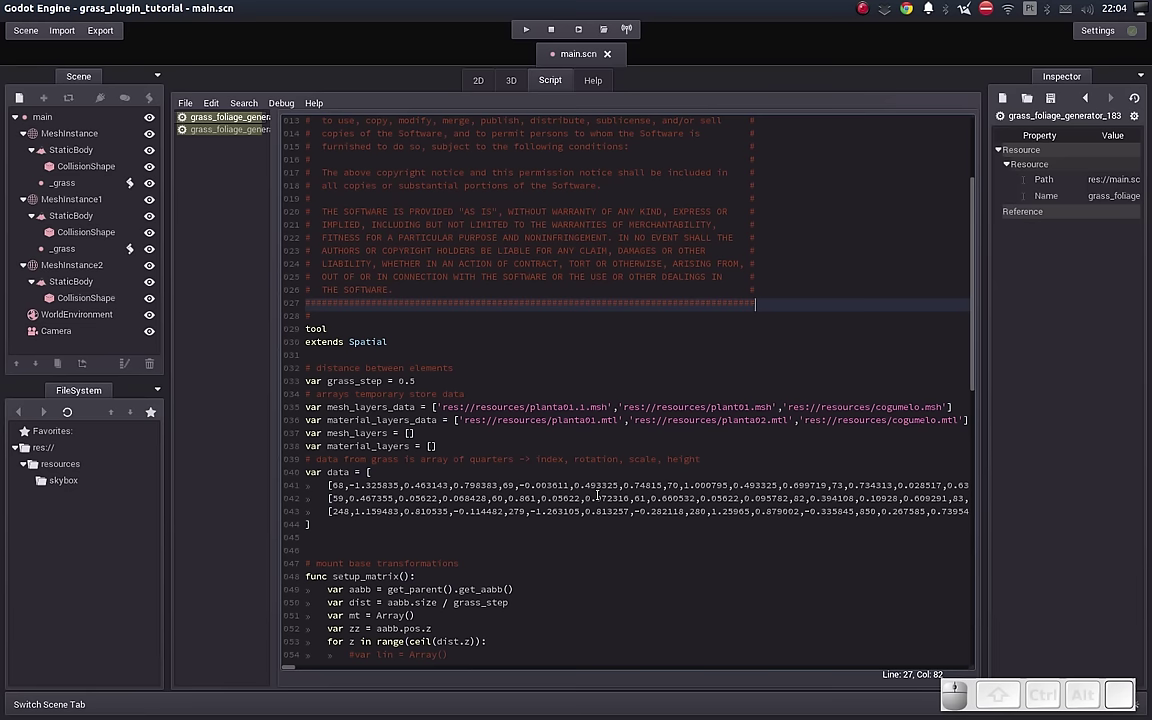
pyautogui.click(533, 32)
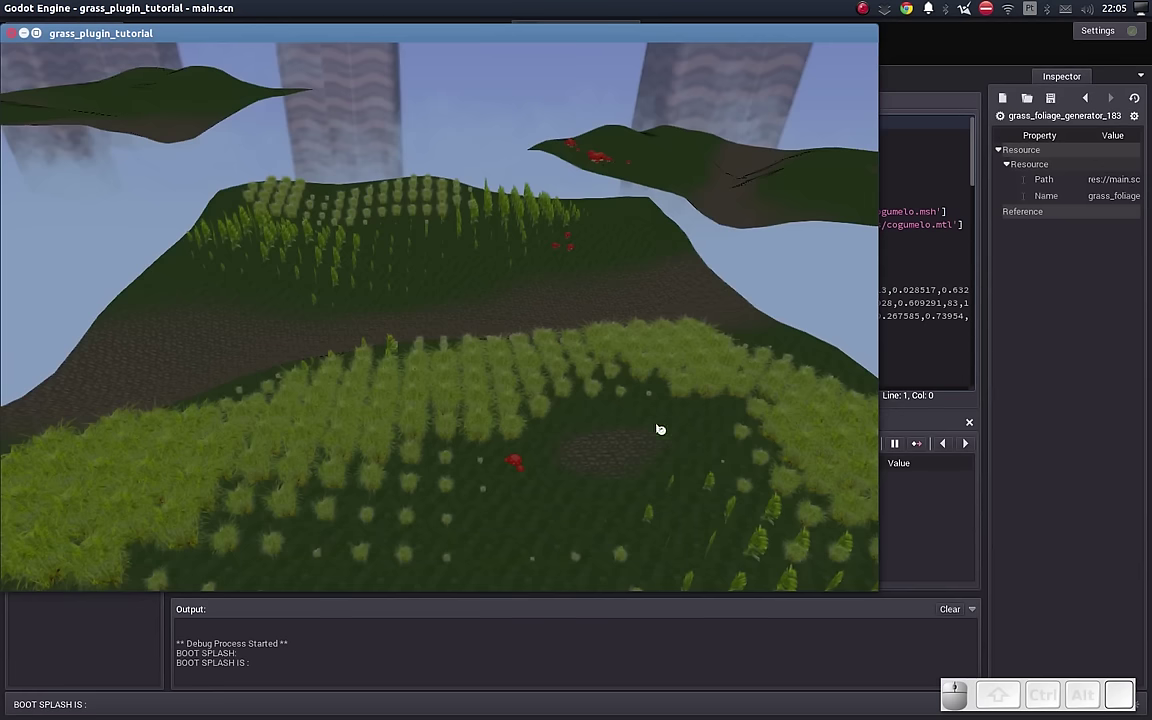
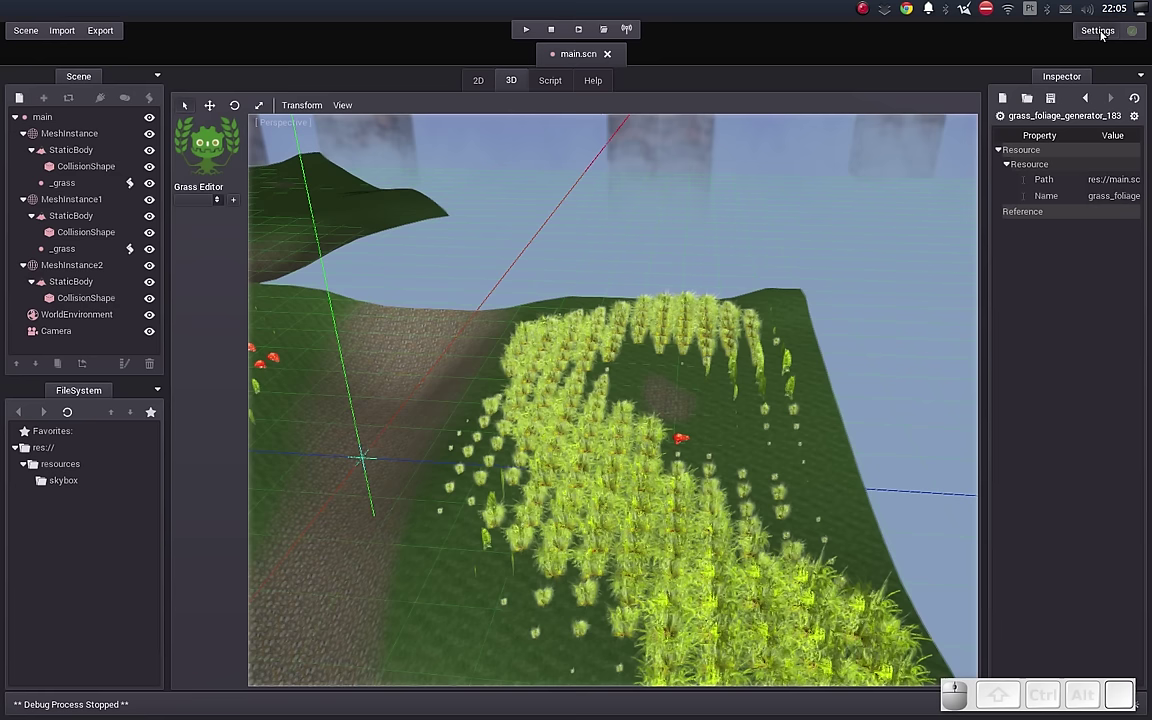
# Step: Show the Editor Settings plugin list confirming Grass Editor is enabled
pyautogui.click(1103, 33)
pyautogui.click(1068, 54)
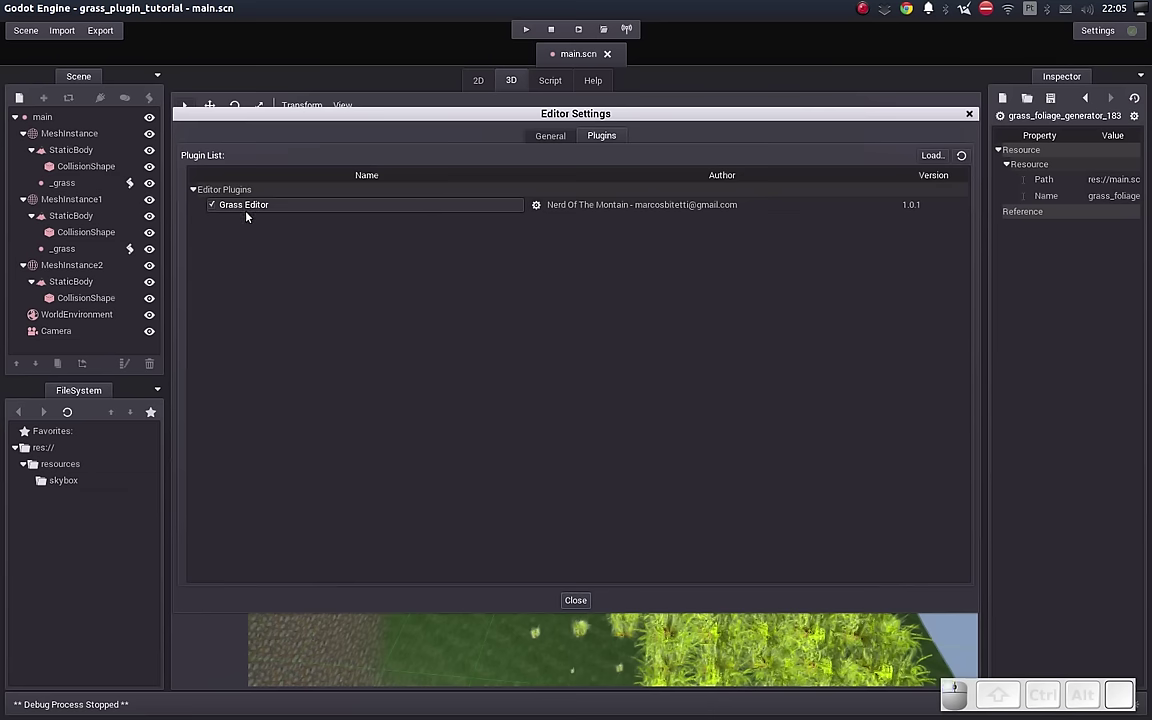
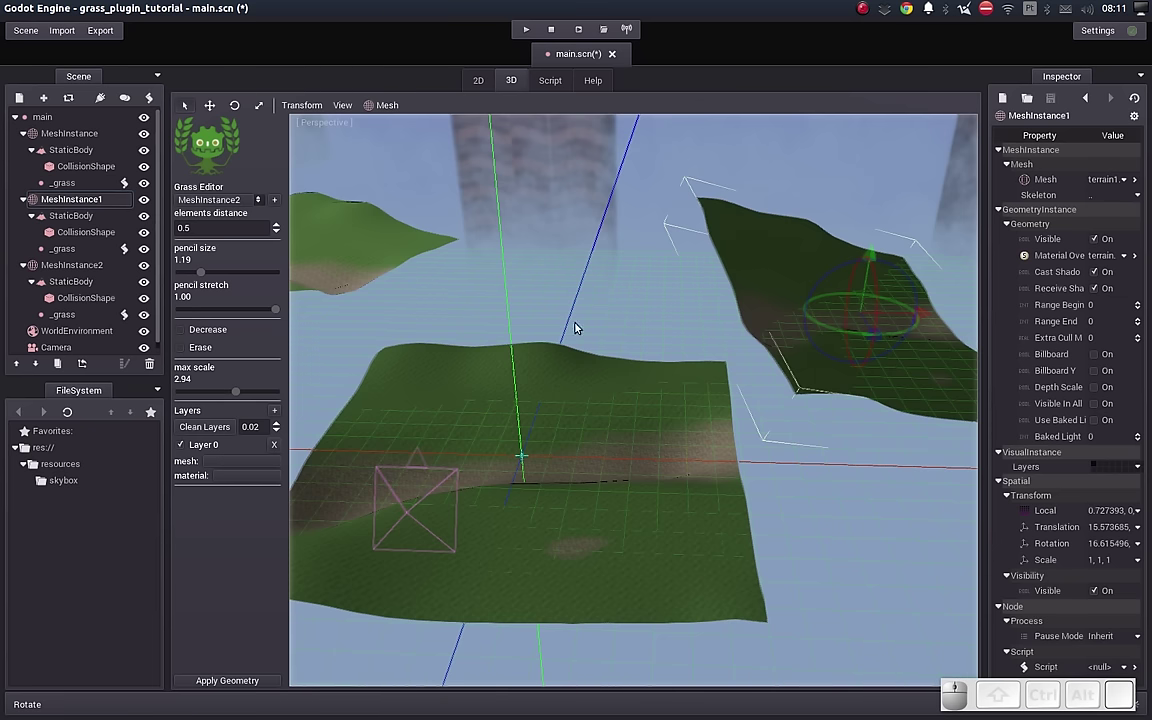
# Step: Select the terrain mesh and frame it in the viewport for painting
pyautogui.middleClick(575, 324)
pyautogui.click(442, 251)
pyautogui.moveTo(429, 233); pyautogui.dragTo(490, 259)
pyautogui.moveTo(492, 262); pyautogui.dragTo(483, 268)
pyautogui.middleClick(630, 316)
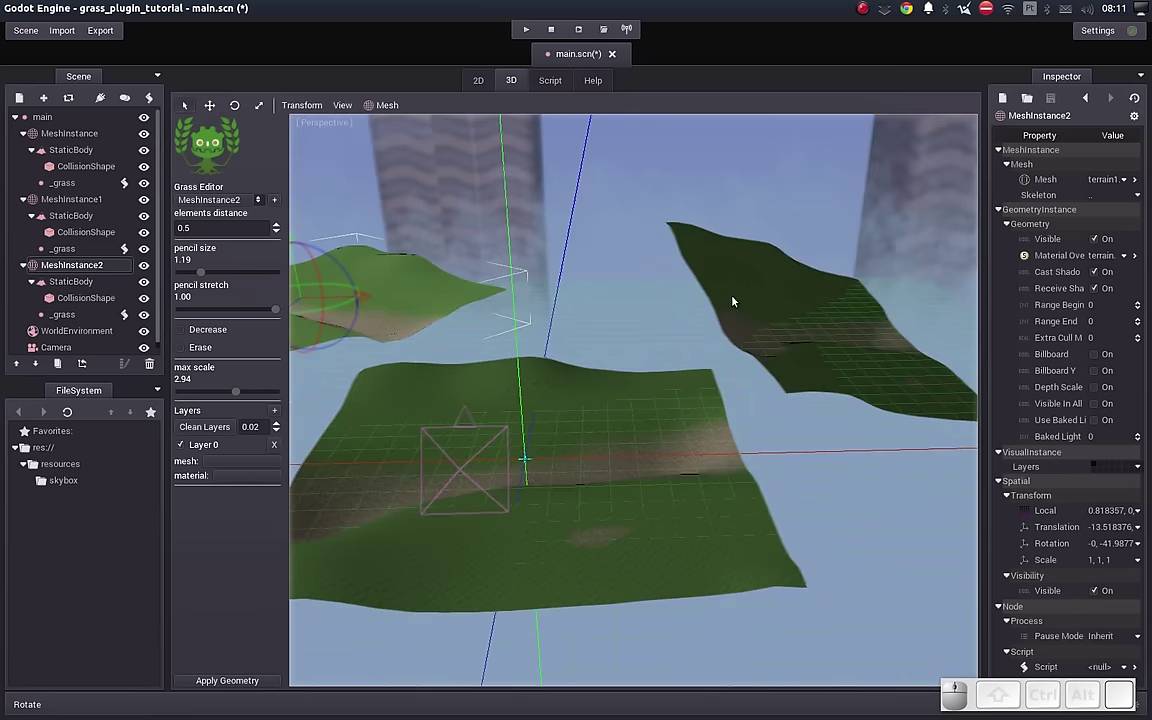
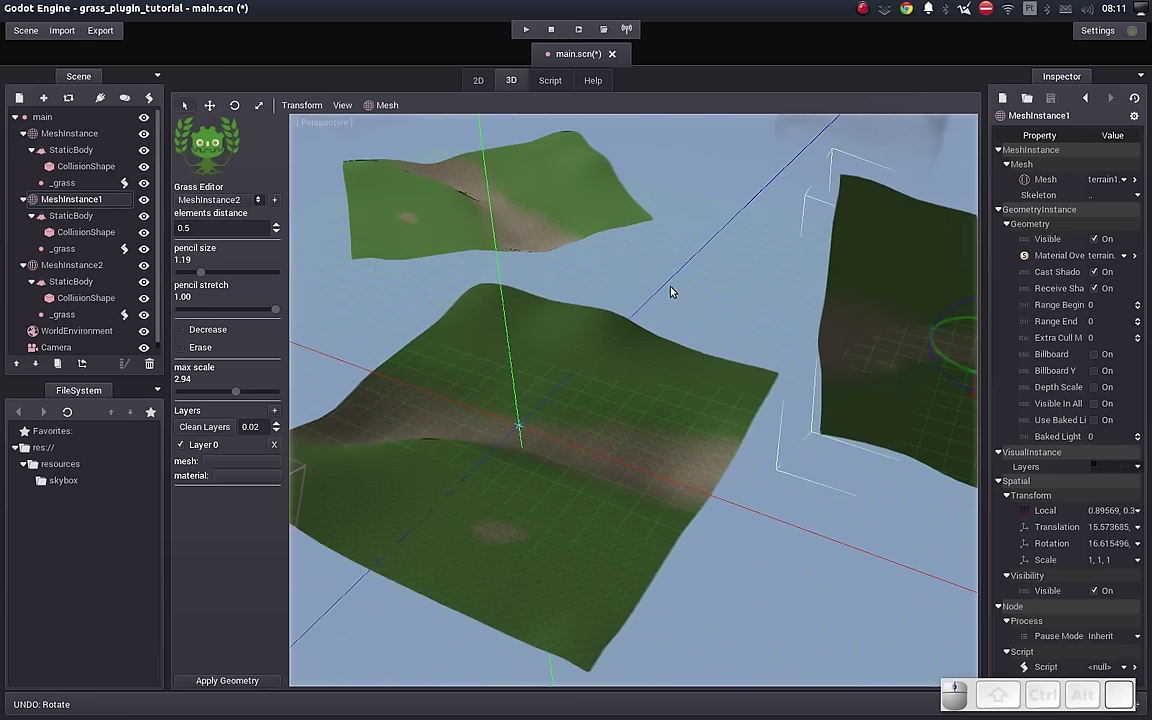
pyautogui.middleClick(663, 320)
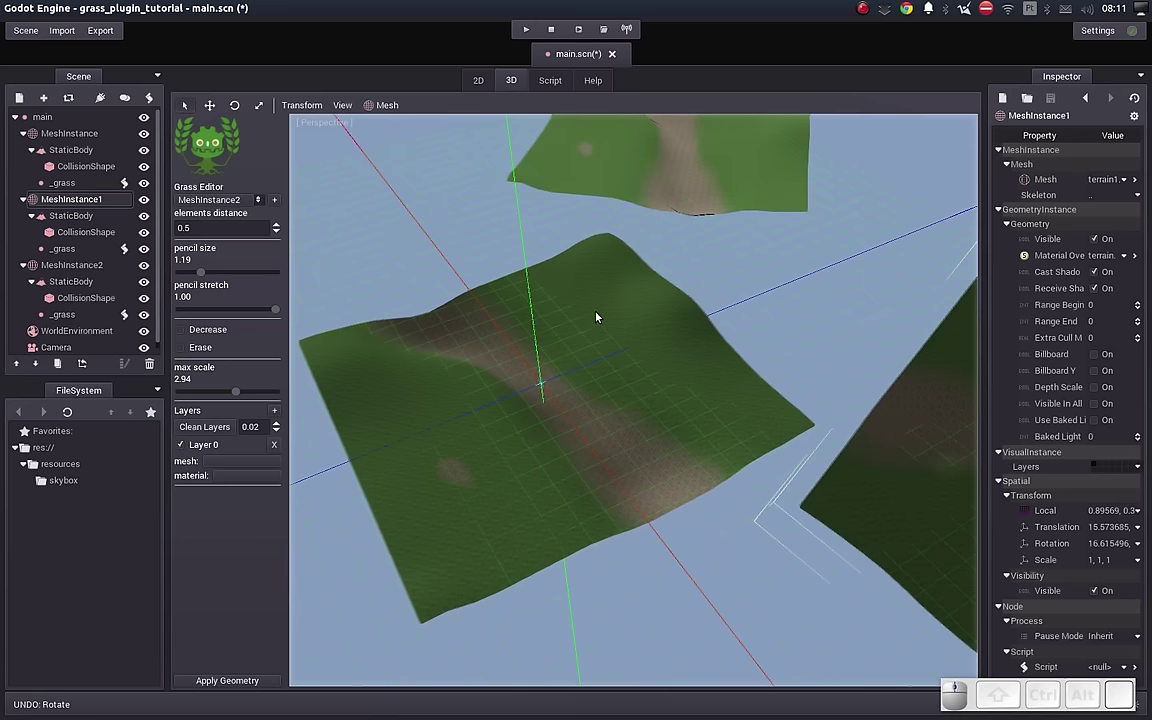
# Step: Paint several grass patches on the central terrain and along its slope with the Grass Editor pencil
pyautogui.click(606, 309)
pyautogui.moveTo(635, 328); pyautogui.dragTo(601, 397)
pyautogui.moveTo(507, 475); pyautogui.dragTo(591, 536)
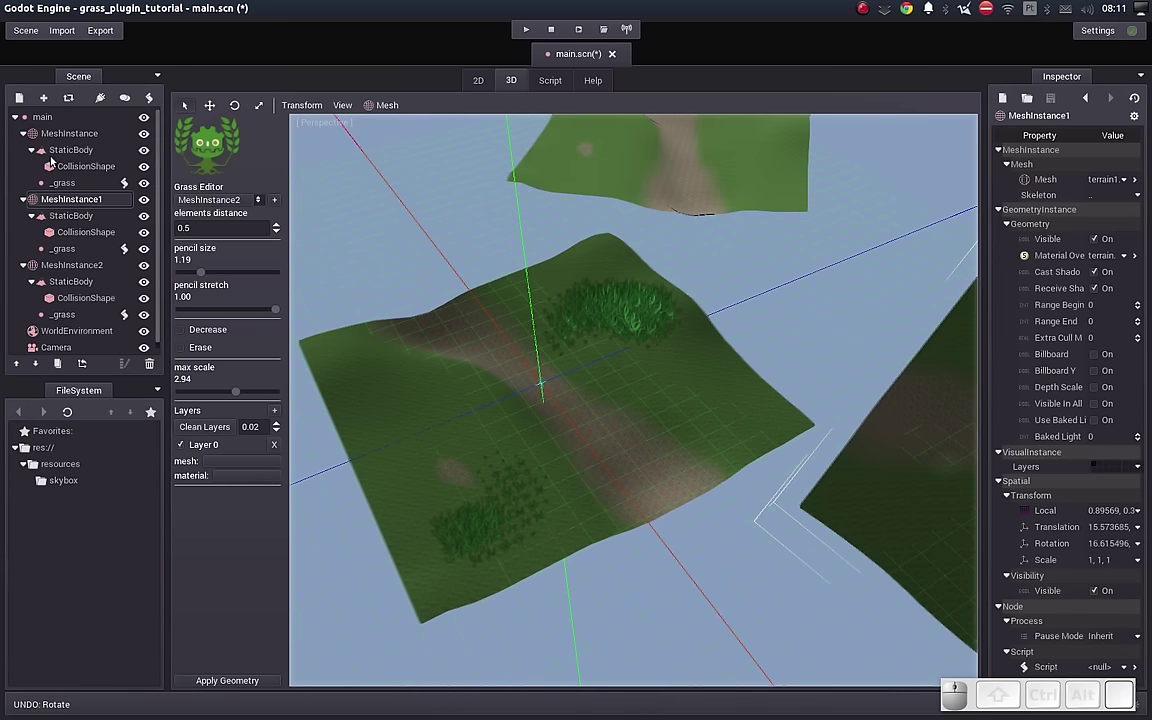
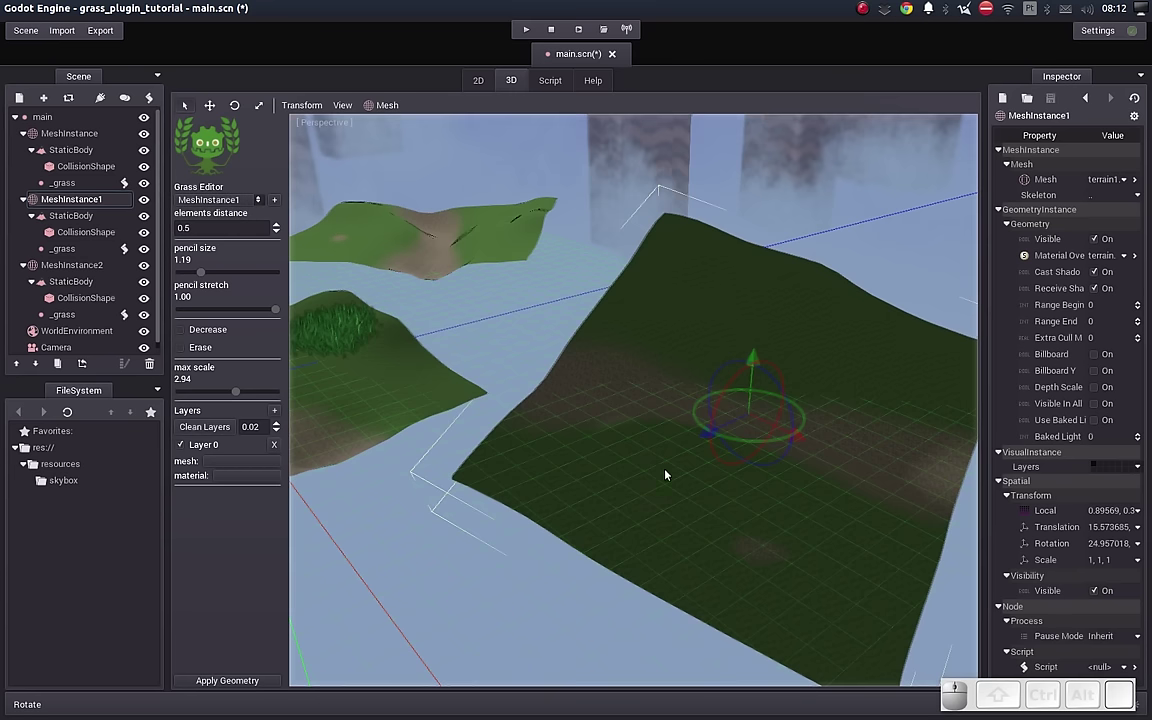
pyautogui.moveTo(661, 481); pyautogui.dragTo(705, 322)
pyautogui.moveTo(704, 321); pyautogui.dragTo(664, 447)
pyautogui.middleClick(671, 438)
pyautogui.scroll(3)
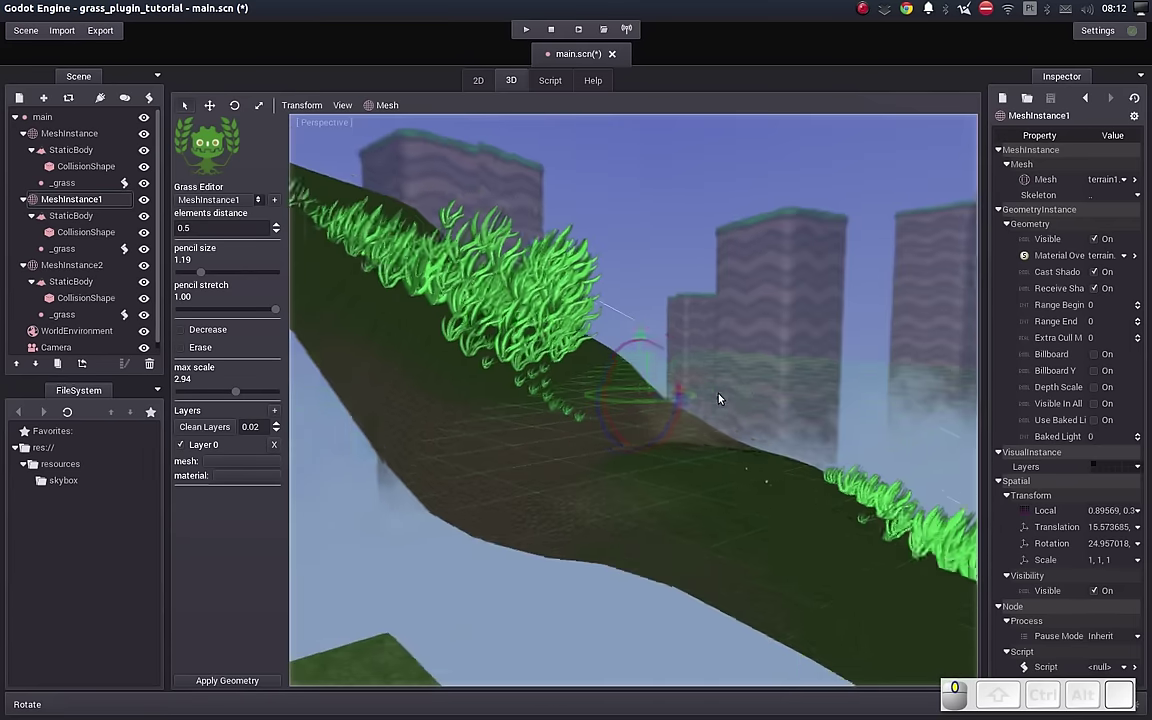